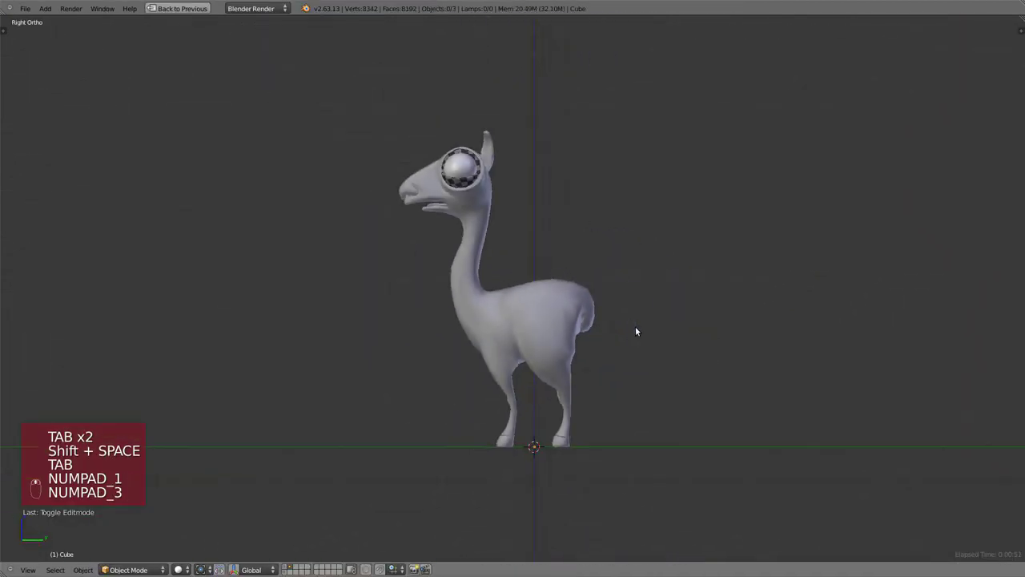
Zoom in on the Right Ortho side view of the grey llama.
drag(154, 554, 162, 509)
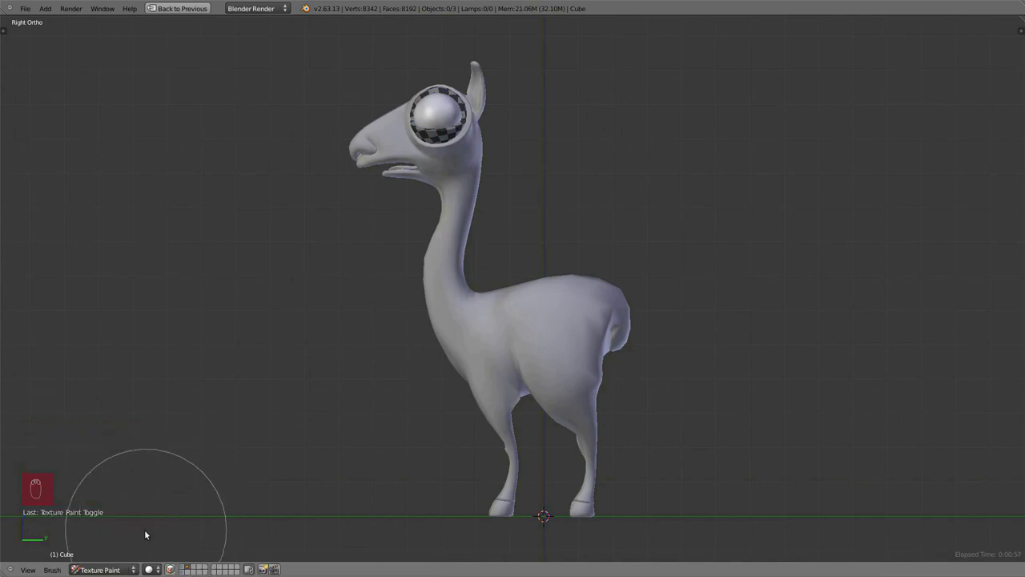
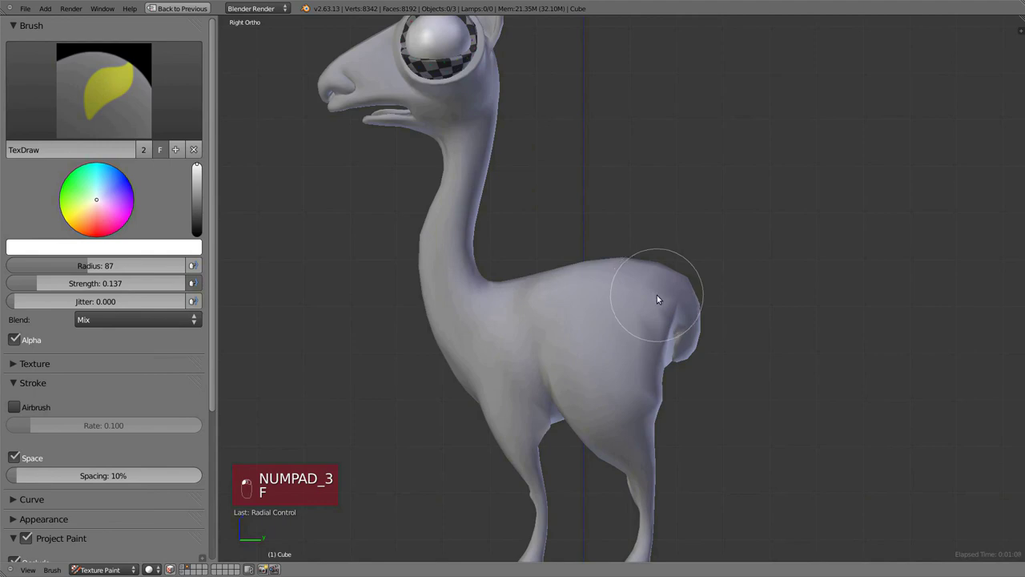
Set the TexDraw brush colour to a medium brown (H 0.075, S 0.334, V 0.460).
key(shift+f)
key(f)
drag(292, 316, 38, 148)
drag(108, 251, 126, 161)
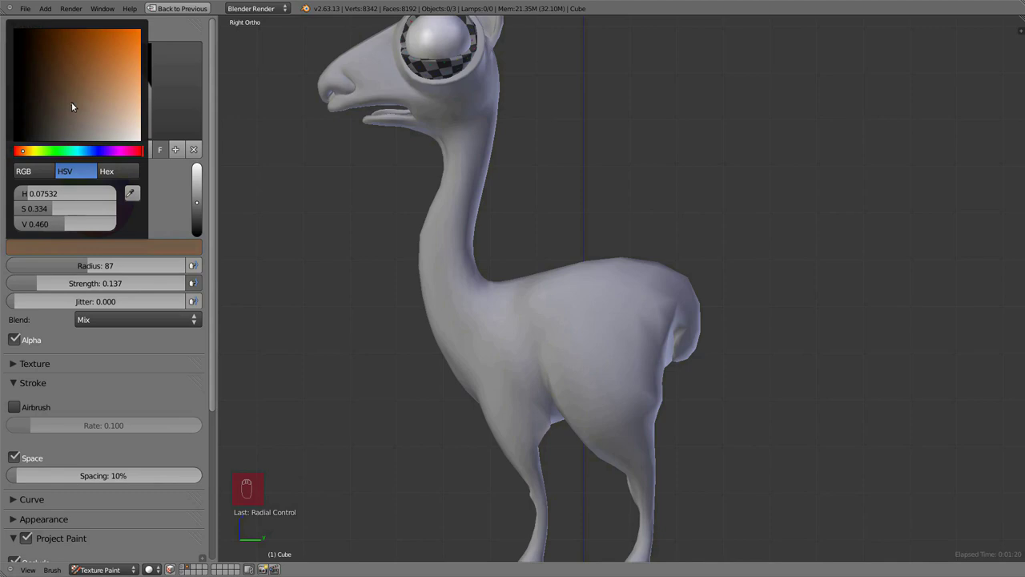
Paint brown strokes over the llama's neck, flank, rear and legs.
drag(583, 327, 601, 474)
drag(486, 246, 770, 264)
drag(445, 434, 634, 246)
Orbit behind the llama and paint its rear and hind legs brown.
key(KP_1)
middle_click(596, 282)
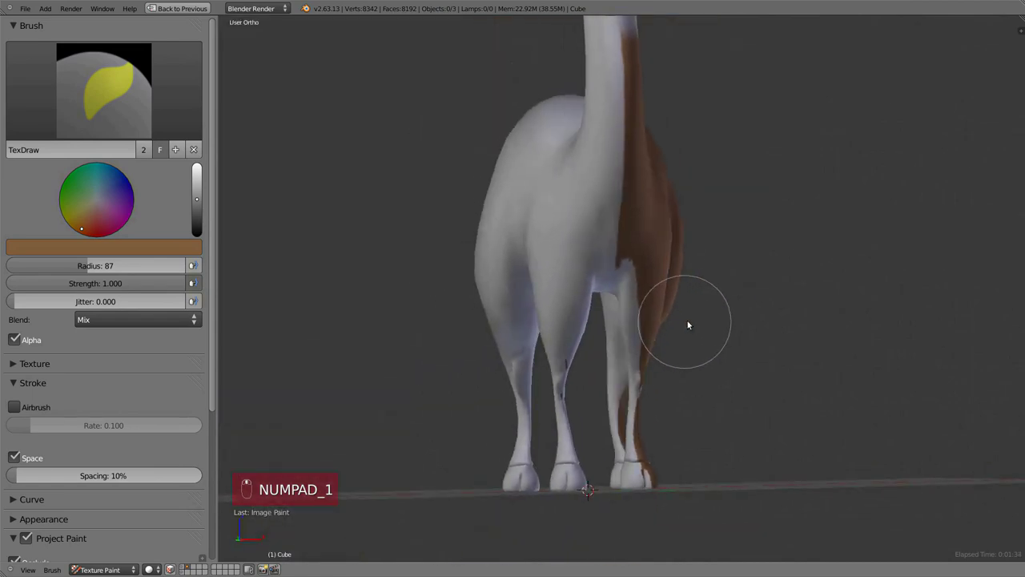
drag(605, 418, 599, 325)
drag(599, 325, 605, 151)
drag(605, 151, 583, 308)
drag(584, 307, 662, 168)
Paint brown over the llama's back and neck from a wider view.
drag(662, 167, 694, 331)
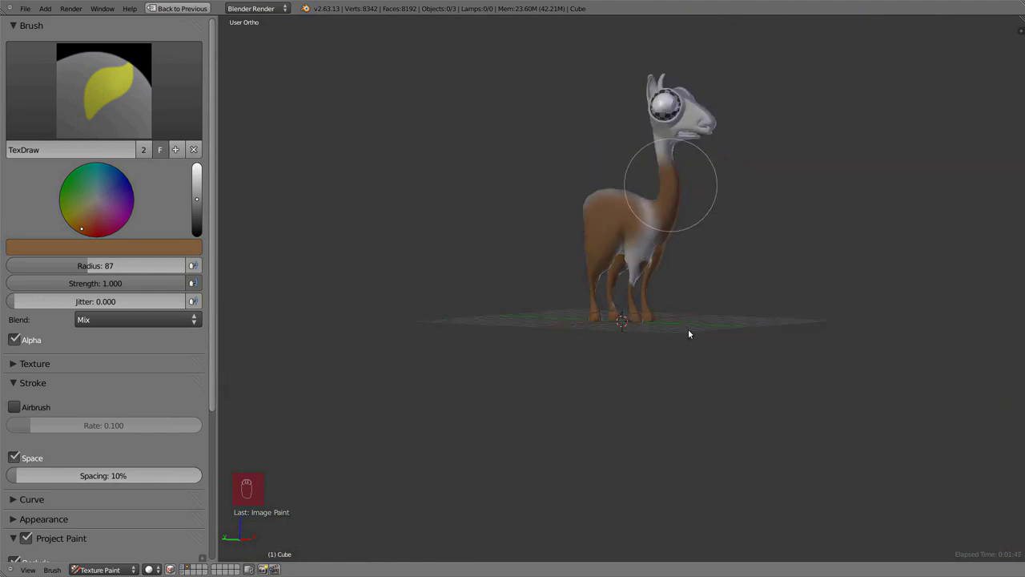
drag(601, 227, 667, 323)
drag(667, 323, 586, 428)
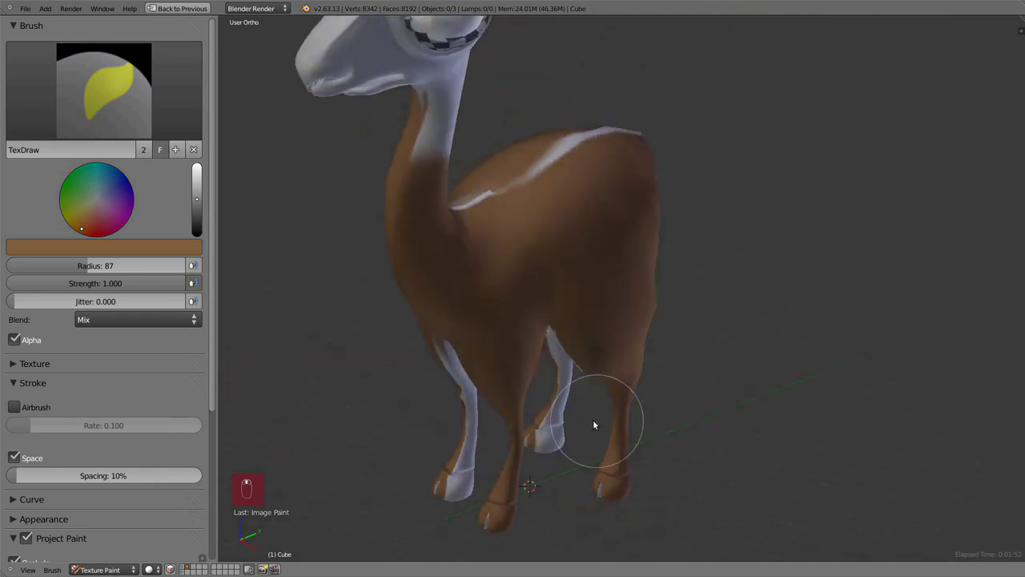
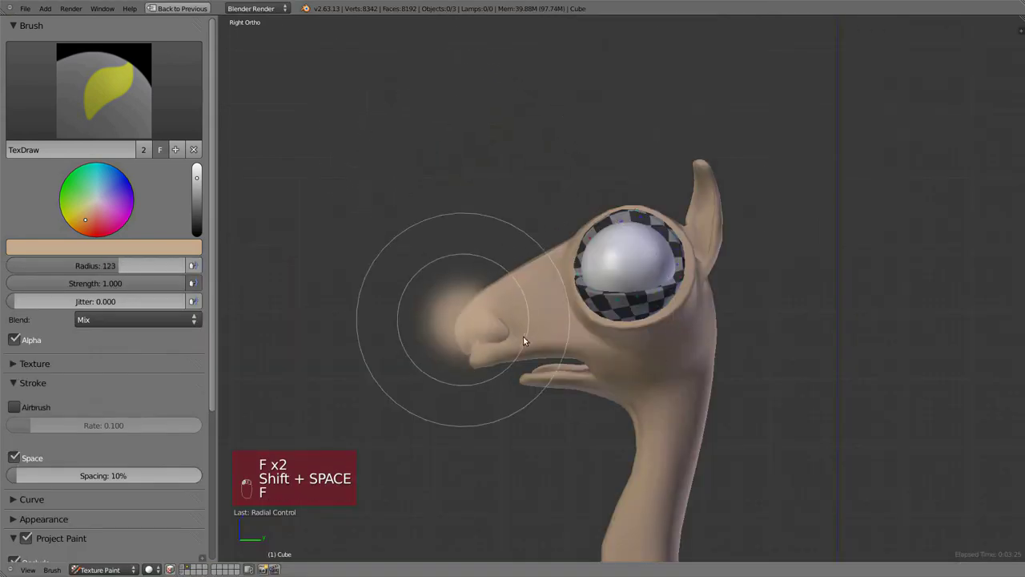
View the llama's face in Front Ortho and pick a warmer tan skin paint colour.
key(KP_1)
drag(522, 338, 101, 253)
key(f)
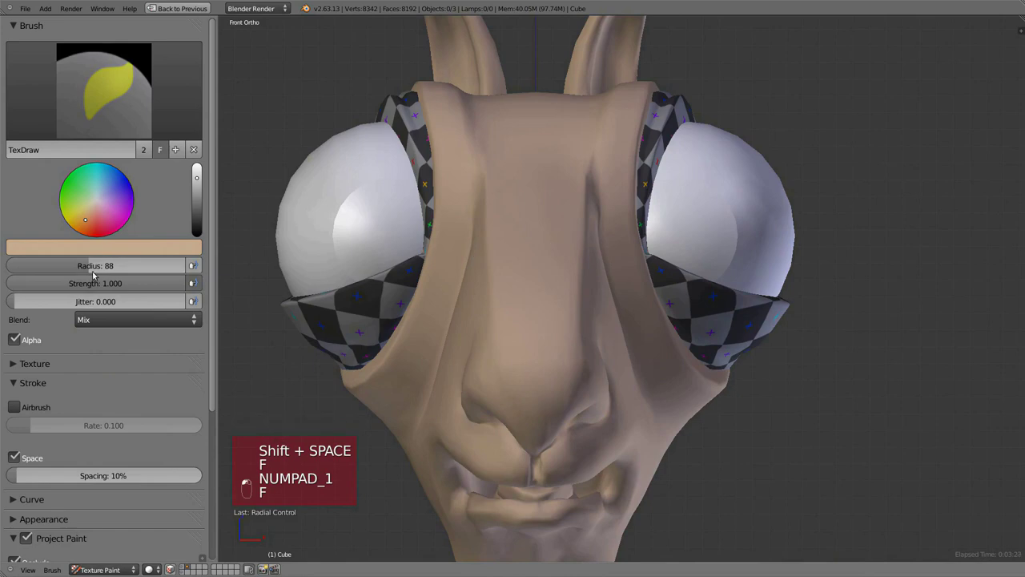
drag(80, 227, 522, 246)
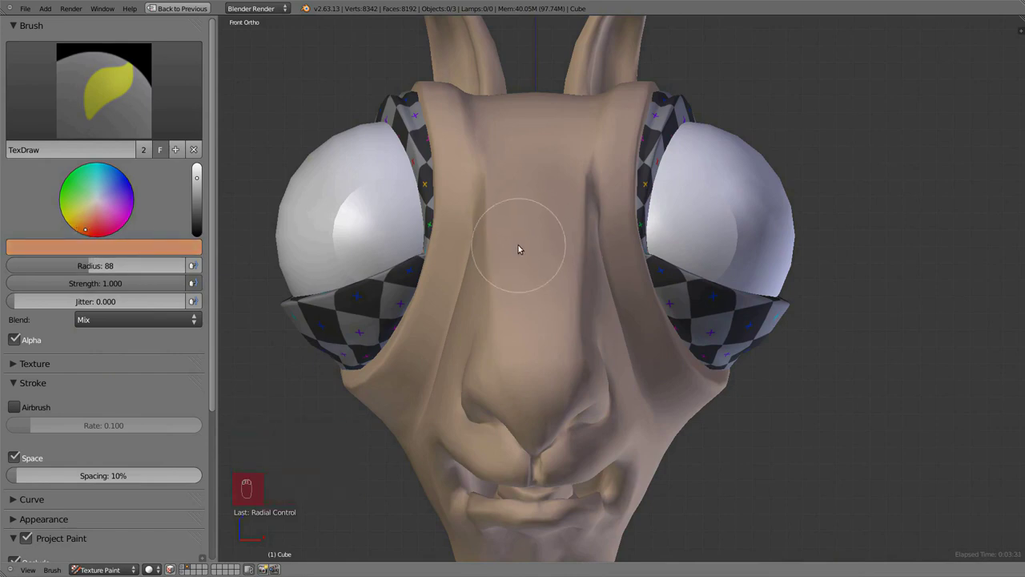
Set the viewport Display shading to Multitexture in the properties sidebar.
key(t)
key(t)
key(n)
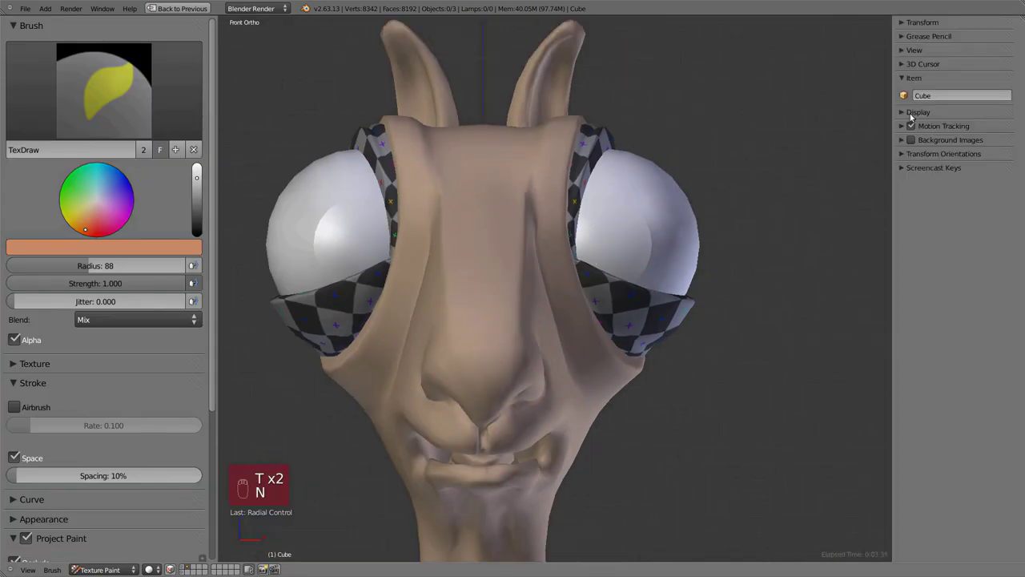
drag(902, 107, 191, 496)
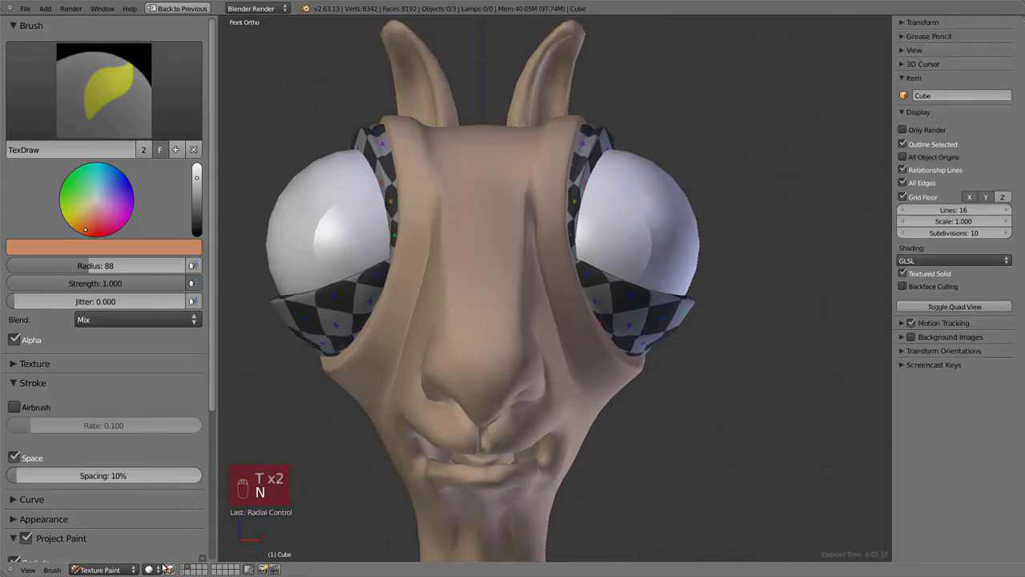
drag(163, 565, 586, 221)
drag(585, 221, 939, 265)
drag(938, 266, 349, 286)
drag(349, 286, 569, 439)
Paint a dark brown stripe along the ridge of the llama's nose.
key(KP_3)
drag(570, 439, 603, 286)
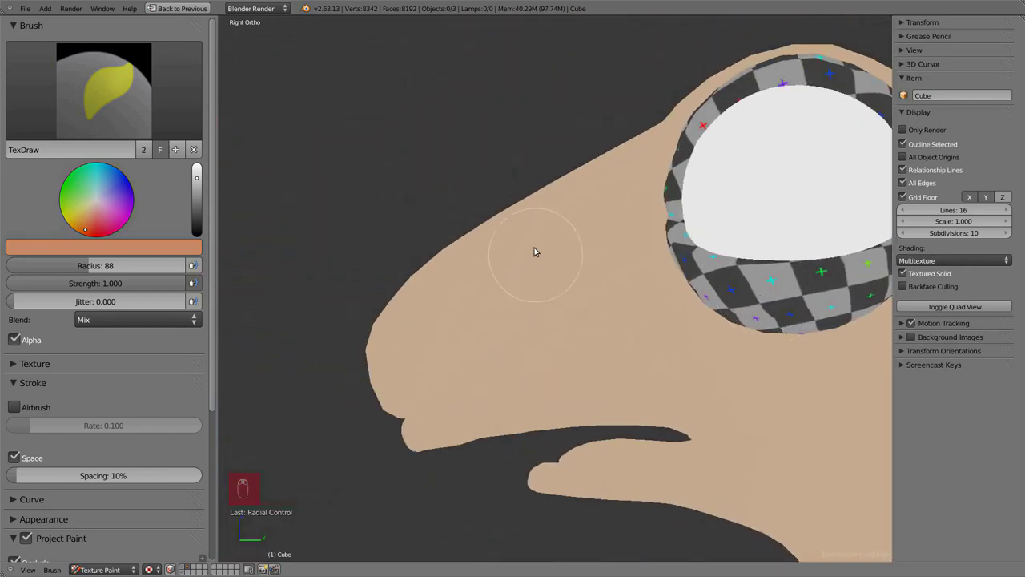
drag(568, 298, 461, 243)
key(KP_1)
drag(488, 340, 52, 431)
key(ctrl+z)
right_click(458, 262)
drag(51, 431, 141, 261)
drag(141, 260, 199, 189)
drag(199, 189, 505, 182)
drag(470, 239, 481, 248)
Darken the nose and eye sockets with dark brown, resizing the brush as needed.
key(KP_3)
key(z)
key(z)
key(KP_1)
middle_click(503, 263)
drag(481, 227, 457, 220)
key(f)
drag(552, 276, 86, 398)
key(f)
key(a)
key(a)
key(a)
key(a)
drag(93, 331, 178, 315)
key(a)
drag(159, 414, 71, 337)
drag(70, 332, 179, 315)
key(f)
right_click(179, 315)
Resize the brush and dab dark brown paint onto the snout.
key(f)
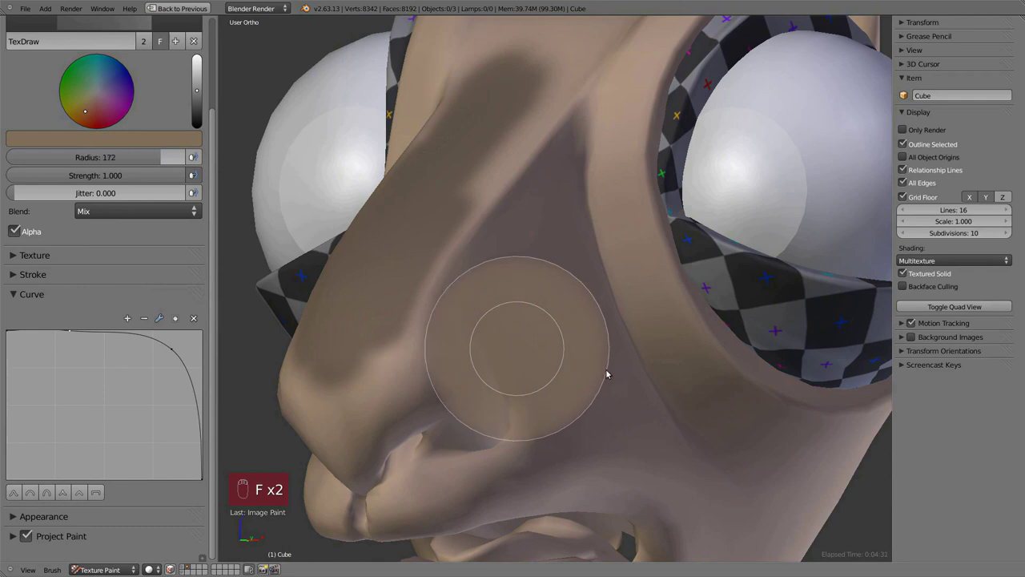
key(KP_1)
click(179, 315)
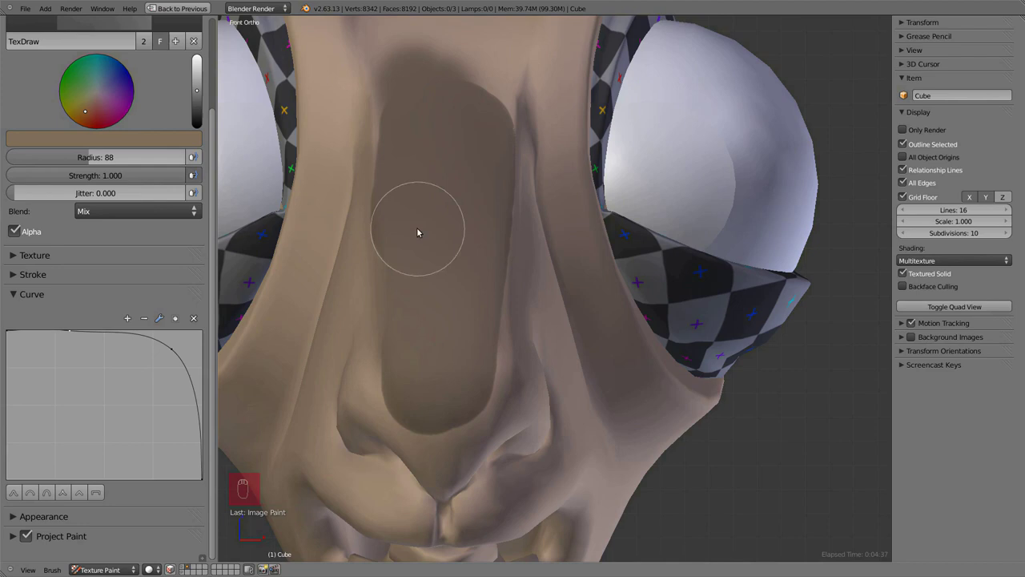
click(179, 315)
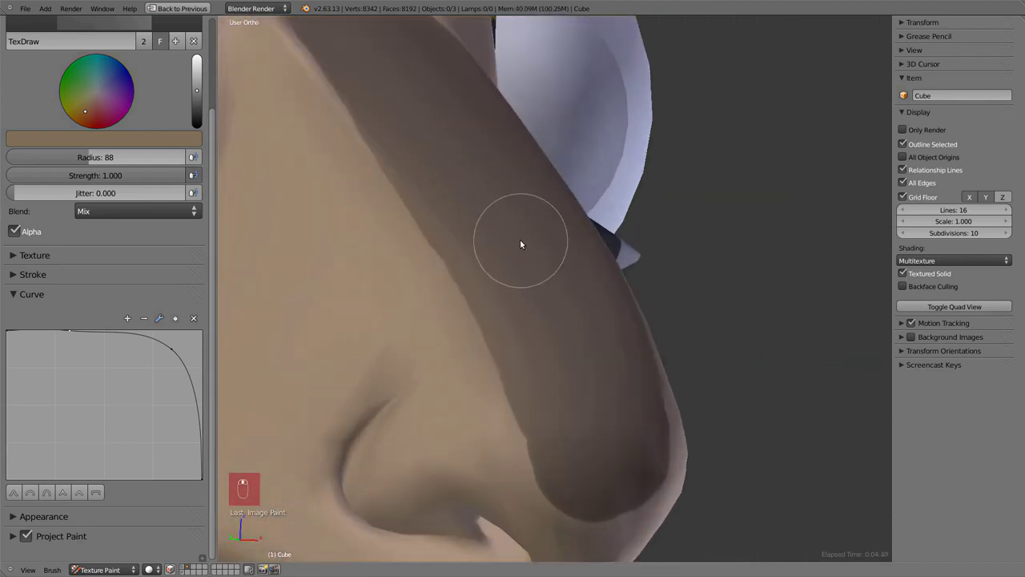
click(179, 314)
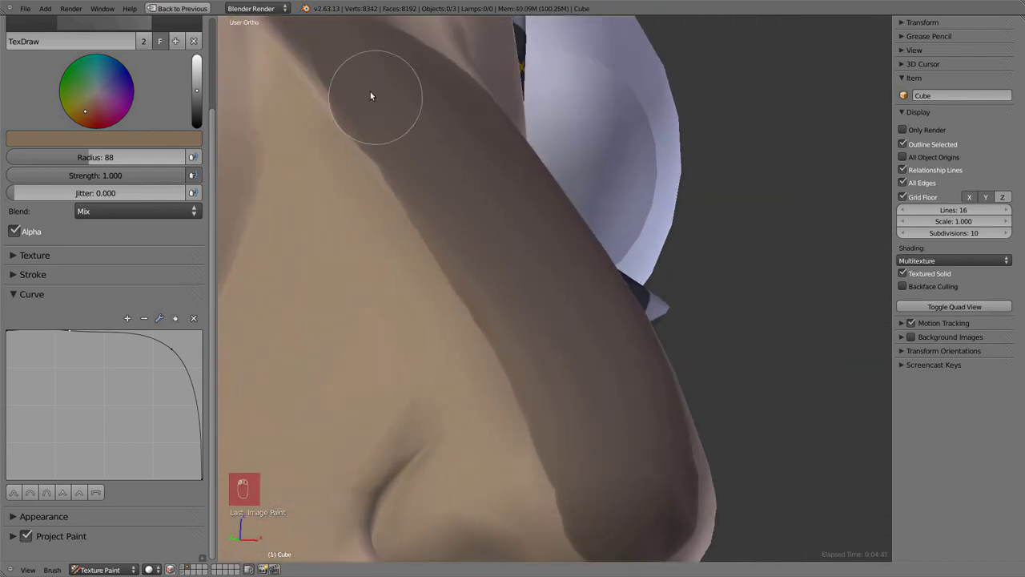
click(178, 314)
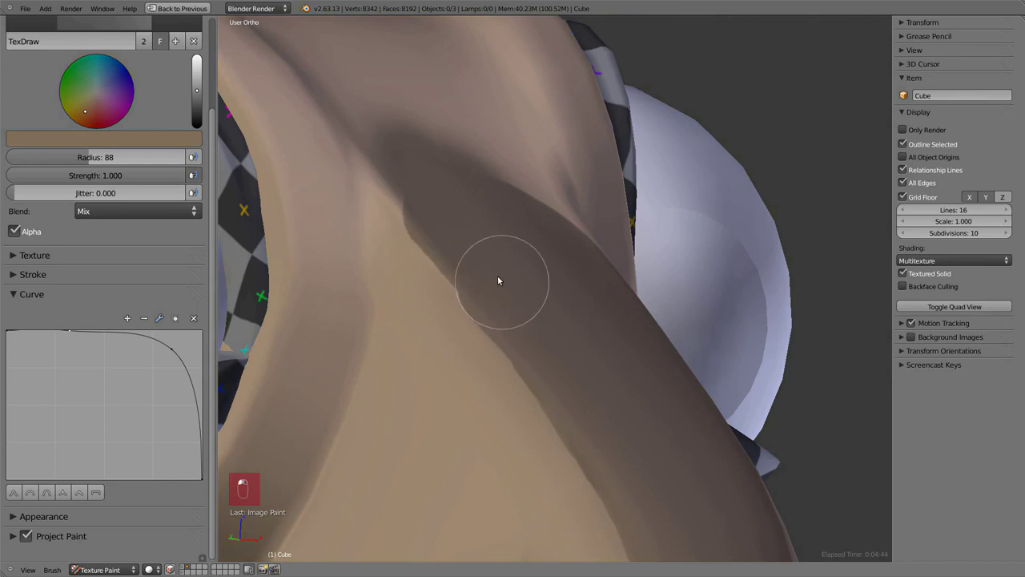
Paint dark brown along the nose from the side, then enter Edit Mode on the mesh.
middle_click(179, 315)
key(KP_1)
key(KP_3)
drag(570, 256, 560, 172)
drag(560, 172, 570, 302)
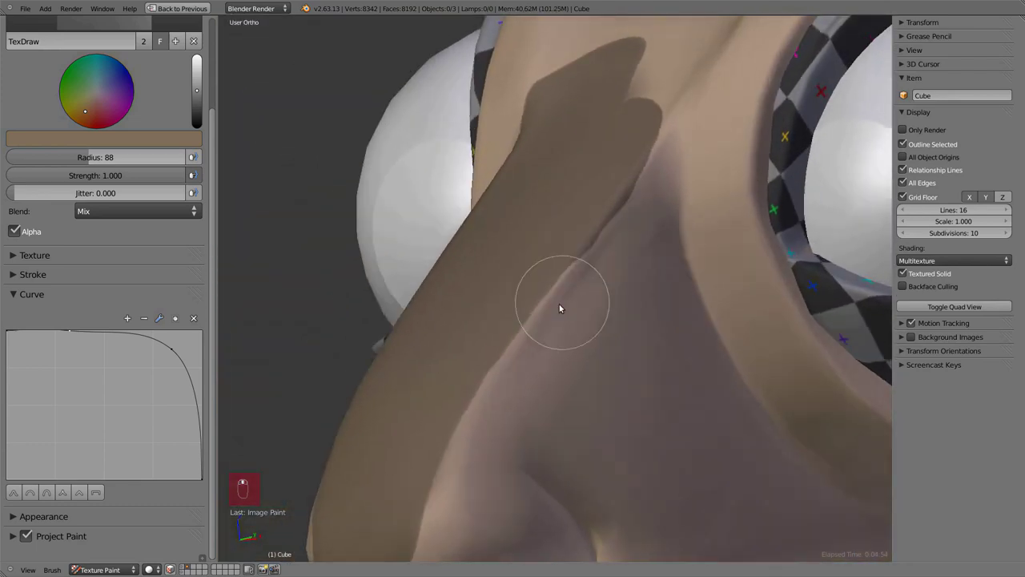
key(Tab)
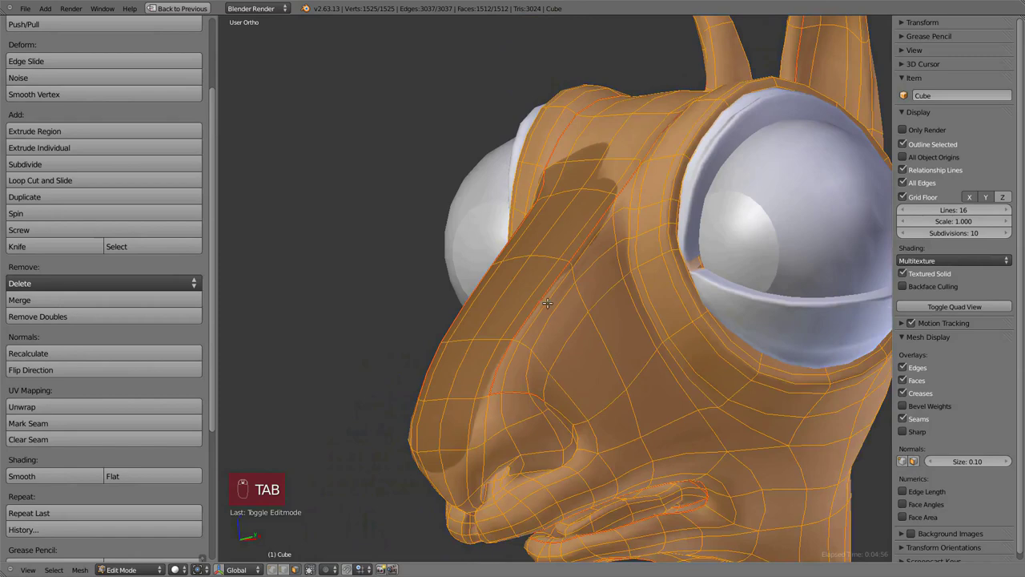
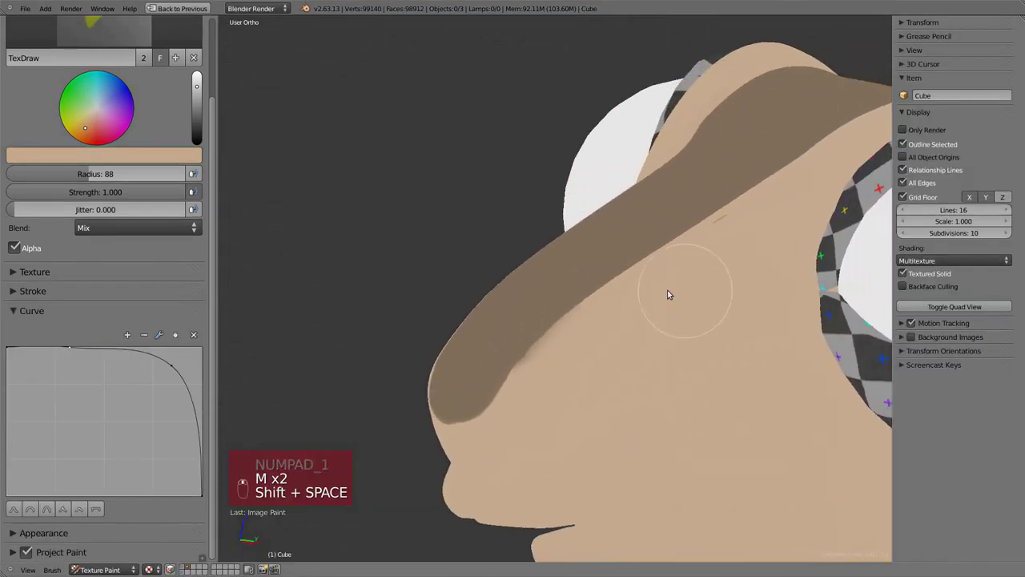
Paint tan over the face beside the dark nose stripe to tidy its edges.
drag(657, 224, 624, 232)
drag(671, 262, 658, 286)
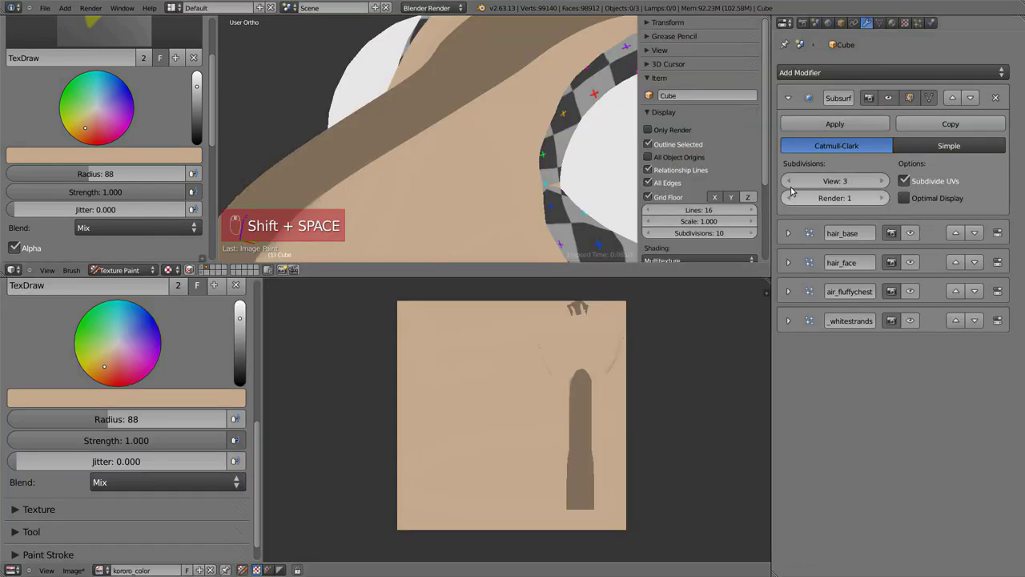
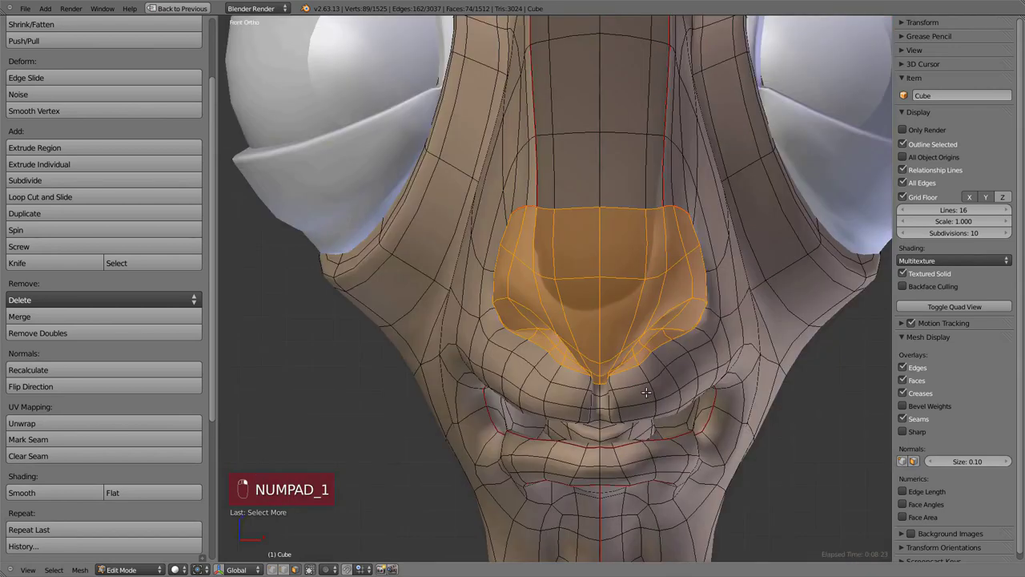
Return to Texture Paint on the denser llama mesh with textured shading.
key(z)
key(KP_3)
key(KP_1)
key(Tab)
key(z)
key(m)
key(alt+z)
key(m)
Paint brown patches on the llama's head and nose, undoing stray strokes.
drag(637, 198, 544, 319)
key(m)
drag(646, 293, 547, 360)
drag(581, 248, 728, 215)
key(KP_3)
key(m)
key(f)
drag(565, 219, 582, 265)
key(ctrl+z)
key(ctrl+z)
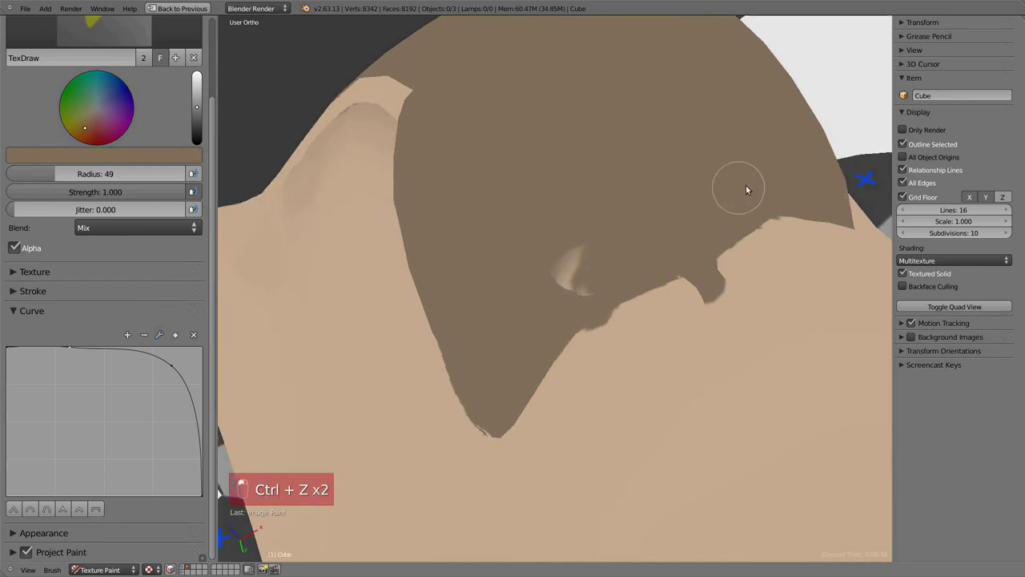
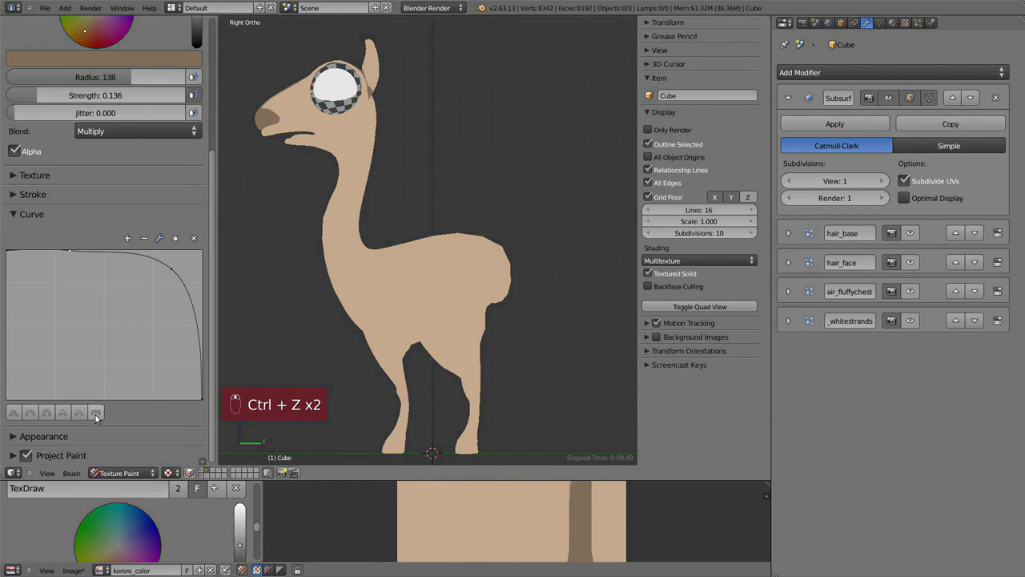
Turn off Project Paint and test multiply strokes on the chest, undoing them.
click(20, 415)
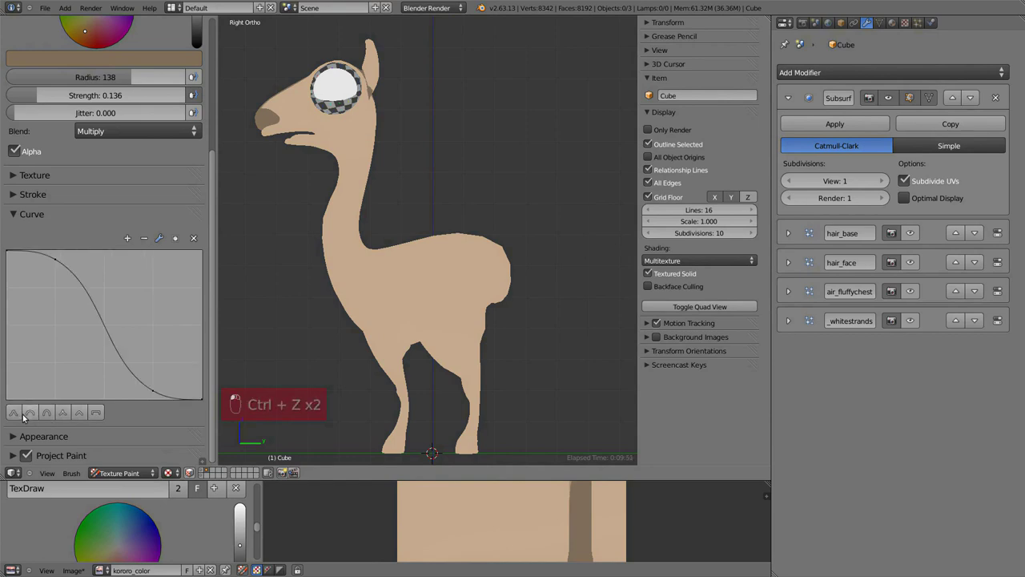
drag(481, 260, 446, 359)
drag(522, 239, 427, 290)
key(ctrl+z)
key(ctrl+z)
key(ctrl+z)
key(ctrl+z)
key(ctrl+z)
key(ctrl+z)
key(ctrl+z)
key(ctrl+z)
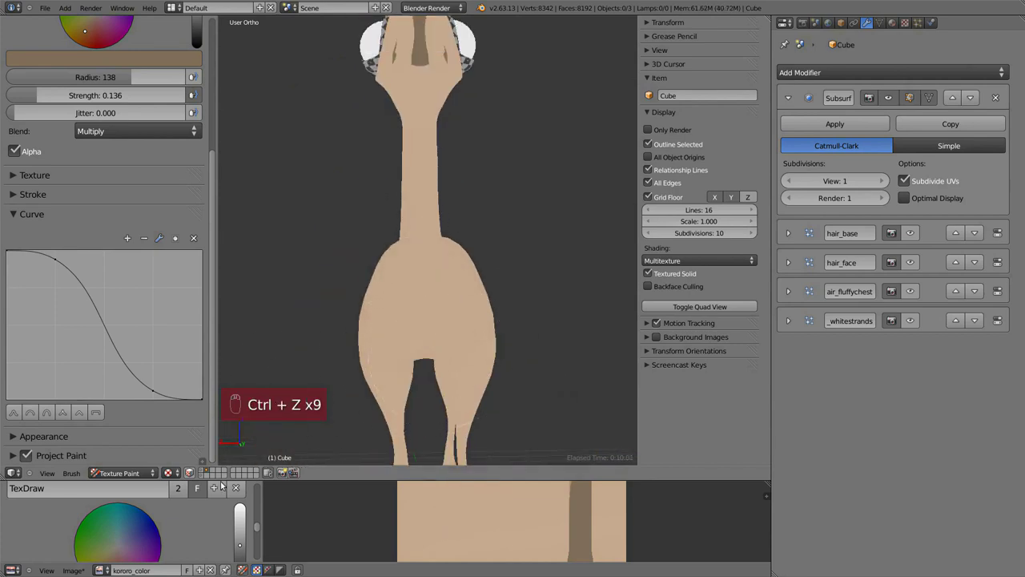
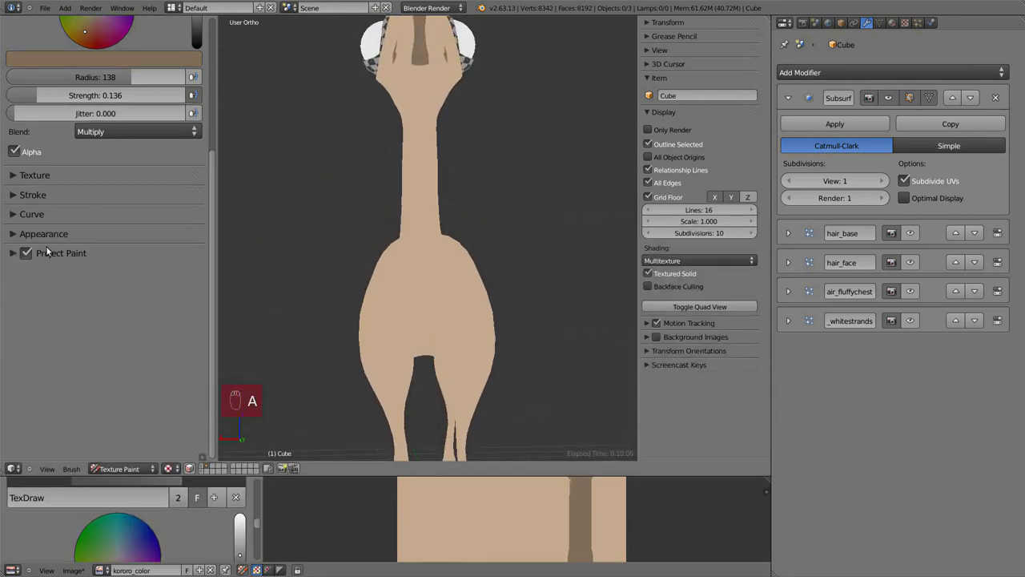
Softly darken the chest below the neck with the faint multiply brush.
key(a)
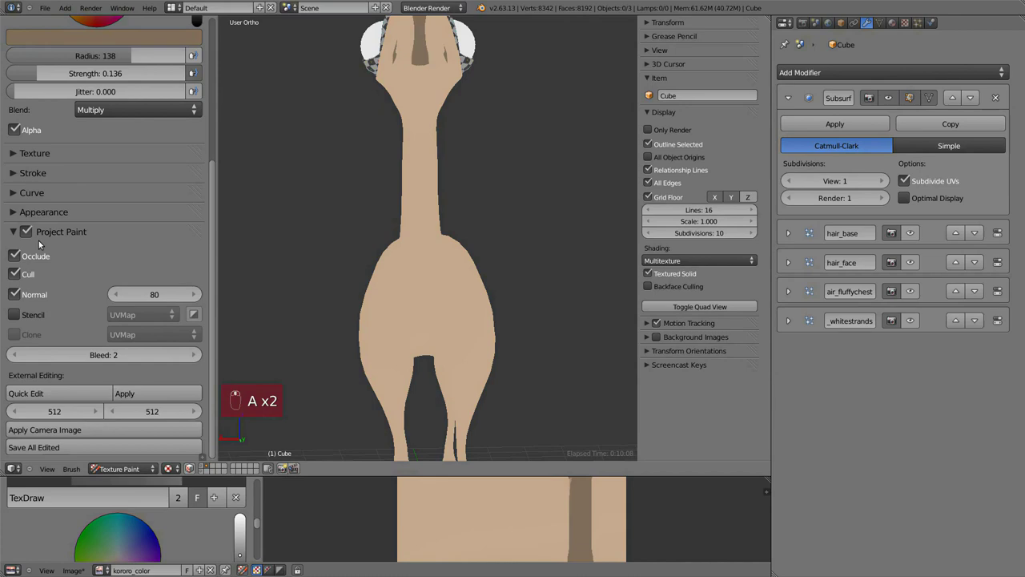
drag(28, 233, 432, 320)
key(KP_3)
key(ctrl+z)
key(ctrl+z)
key(ctrl+z)
drag(457, 253, 448, 239)
key(KP_3)
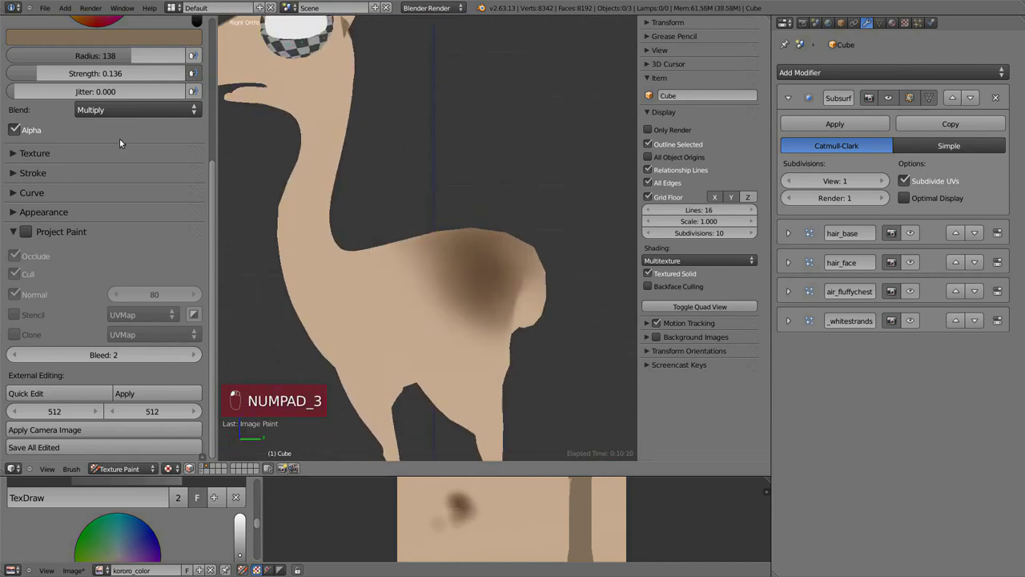
Paint warm orange-brown TexDraw strokes over the llama's chest and front legs from the side view.
drag(152, 195, 450, 220)
drag(470, 207, 518, 368)
drag(471, 206, 450, 191)
key(KP_3)
drag(532, 234, 99, 355)
drag(517, 307, 385, 269)
drag(442, 204, 430, 185)
key(ctrl+z)
drag(460, 198, 397, 207)
Resize the brush radius and repaint the leg shading from the front, undoing stray strokes.
middle_click(193, 190)
key(KP_3)
key(f)
key(KP_3)
key(KP_1)
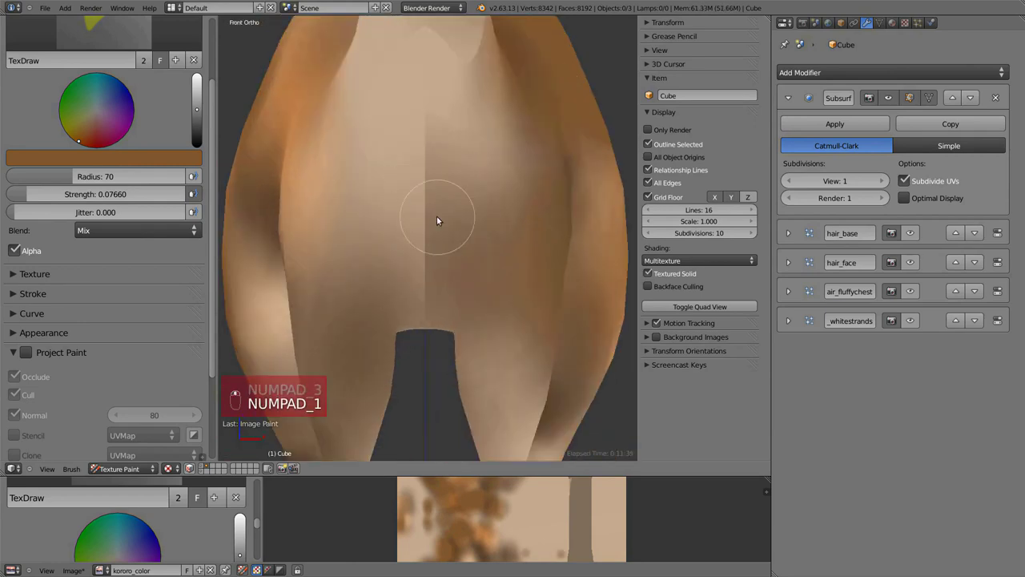
drag(438, 244, 463, 236)
key(ctrl+z)
key(ctrl+z)
key(ctrl+z)
drag(90, 324, 453, 211)
Lower the brush strength, stroke the legs at low opacity, maximise the viewport and undo bad passes.
key(shift+f)
drag(424, 198, 473, 326)
key(ctrl+z)
drag(433, 235, 525, 258)
double_click(524, 258)
right_click(525, 258)
key(n)
key(shift+space)
key(KP_3)
key(ctrl+z)
Switch to the Smear brush and start blending the dark brown leg edge into the lighter tan.
key(KP_1)
key(ctrl+z)
key(ctrl+z)
drag(583, 328, 735, 251)
key(ctrl+z)
key(KP_3)
drag(591, 425, 591, 281)
drag(643, 349, 84, 101)
drag(104, 346, 118, 130)
drag(108, 105, 260, 186)
key(f)
drag(591, 313, 273, 310)
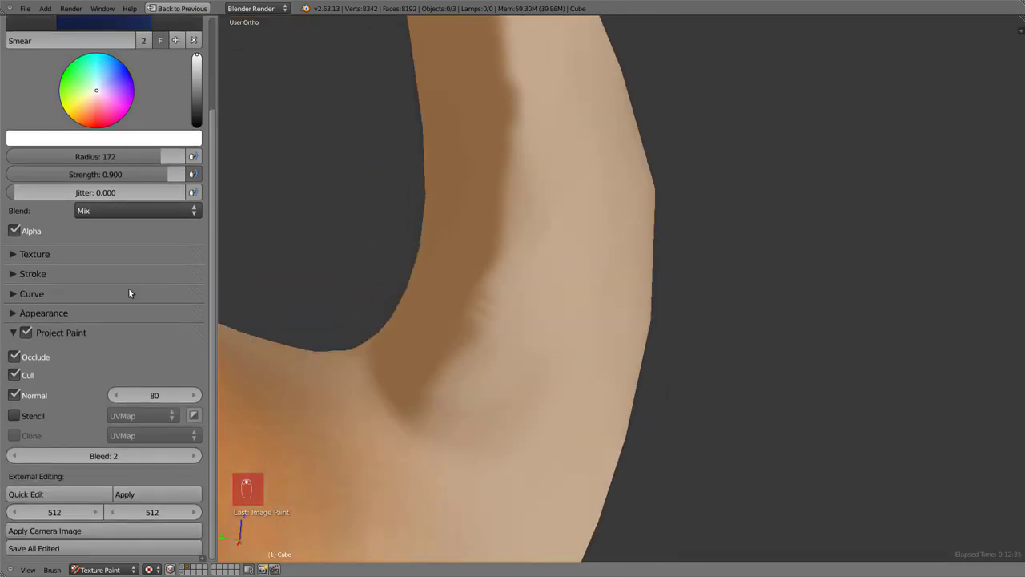
Smear the tan-to-brown transitions along the llama's upper legs.
key(a)
key(a)
click(172, 365)
drag(469, 326, 508, 324)
middle_click(504, 337)
drag(508, 323, 463, 276)
drag(463, 277, 625, 284)
drag(625, 284, 636, 434)
click(636, 434)
Set the smear strength to 0.214 and soften the body shading from the side view.
drag(688, 310, 610, 211)
key(ctrl+z)
key(ctrl+z)
key(ctrl+z)
drag(581, 229, 788, 307)
key(shift+f)
key(KP_3)
drag(369, 201, 465, 167)
drag(540, 296, 450, 280)
Set the brush radius to 72 and smear the darker underside between the front legs from the front.
middle_click(642, 303)
middle_click(736, 306)
middle_click(847, 328)
key(f)
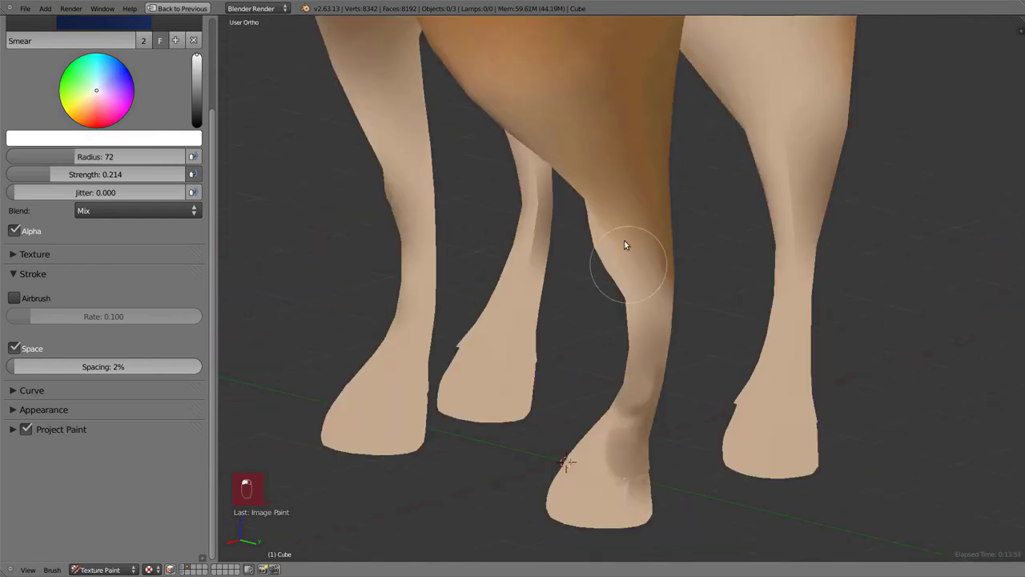
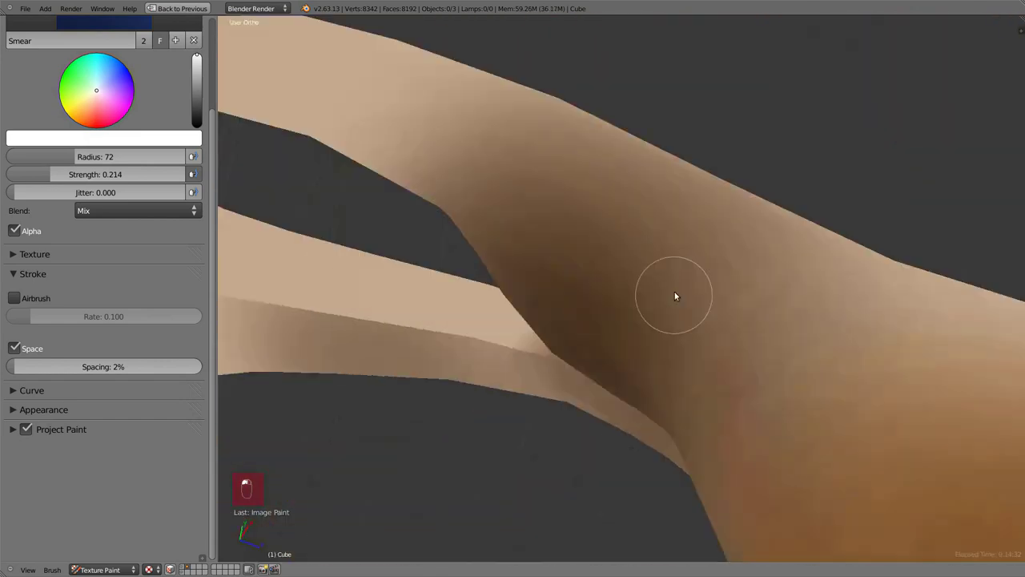
key(KP_1)
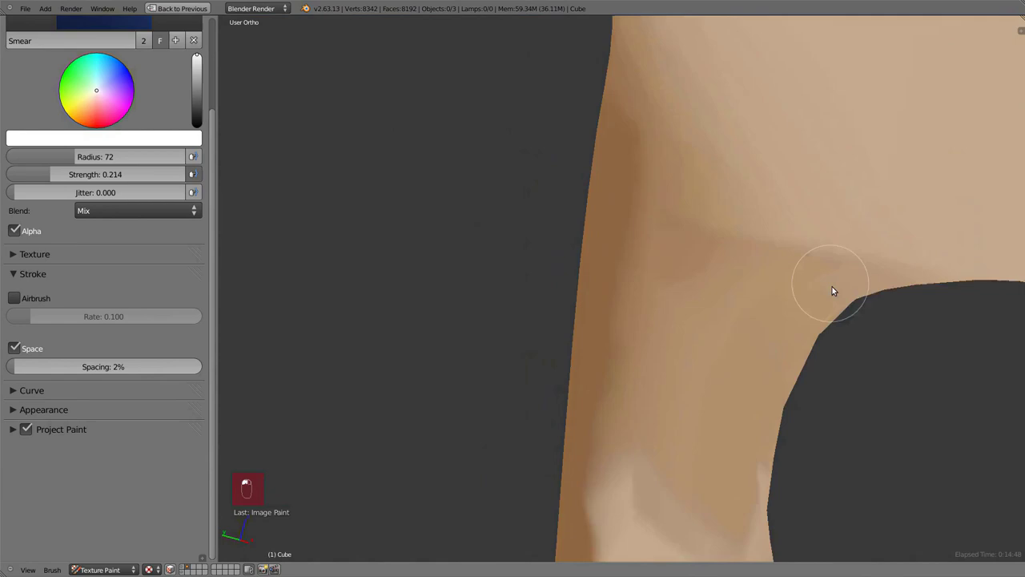
key(KP_2)
key(KP_3)
key(KP_1)
drag(396, 310, 550, 188)
Undo the overdone pass and re-smear the underside of the head from the side view.
key(ctrl+z)
key(ctrl+z)
key(ctrl+z)
key(KP_3)
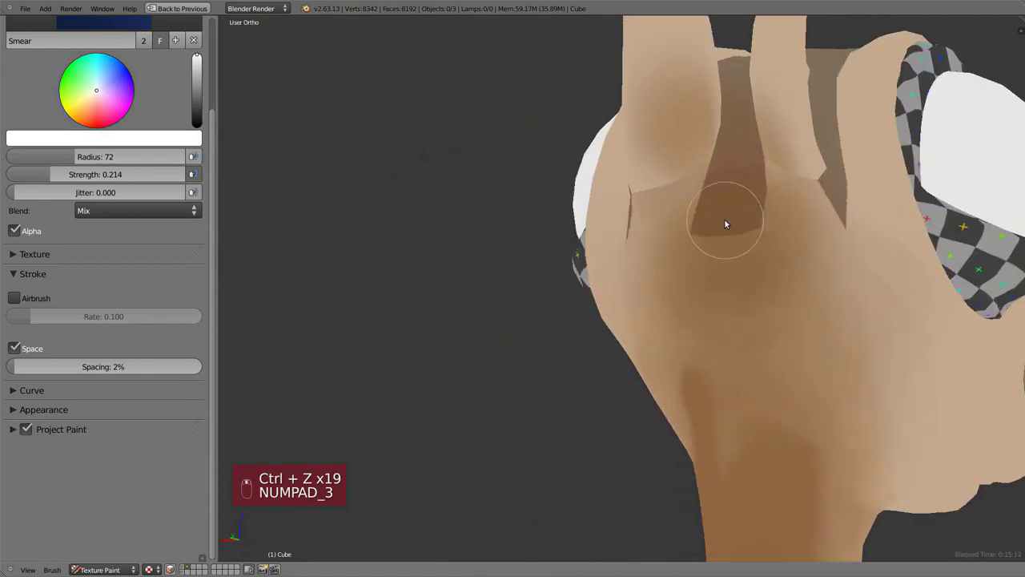
drag(510, 259, 623, 383)
middle_click(535, 214)
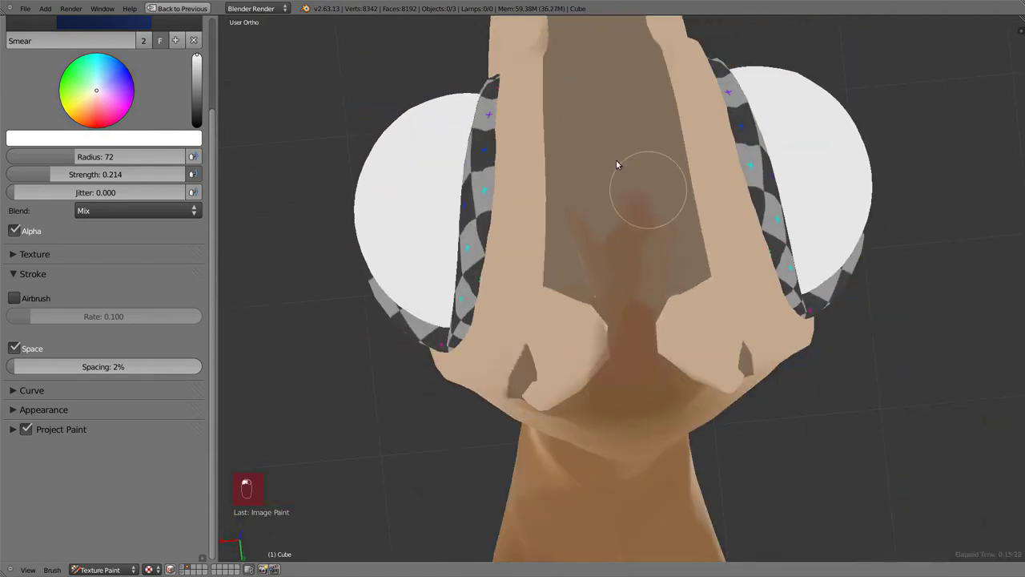
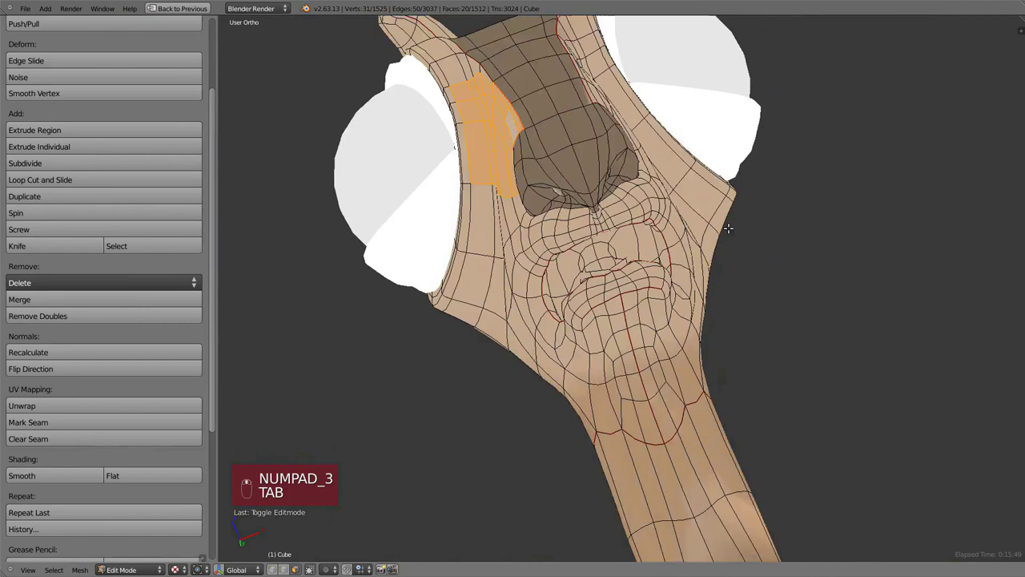
Select the linked mouth faces, return to Texture Paint and enable face-selection masking.
key(a)
key(a)
key(a)
key(l)
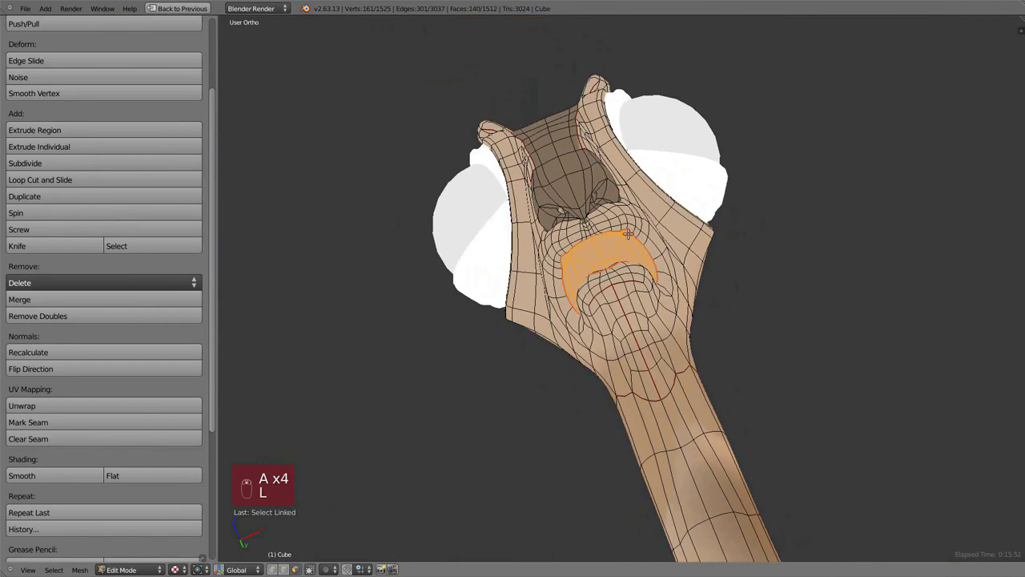
key(Tab)
key(m)
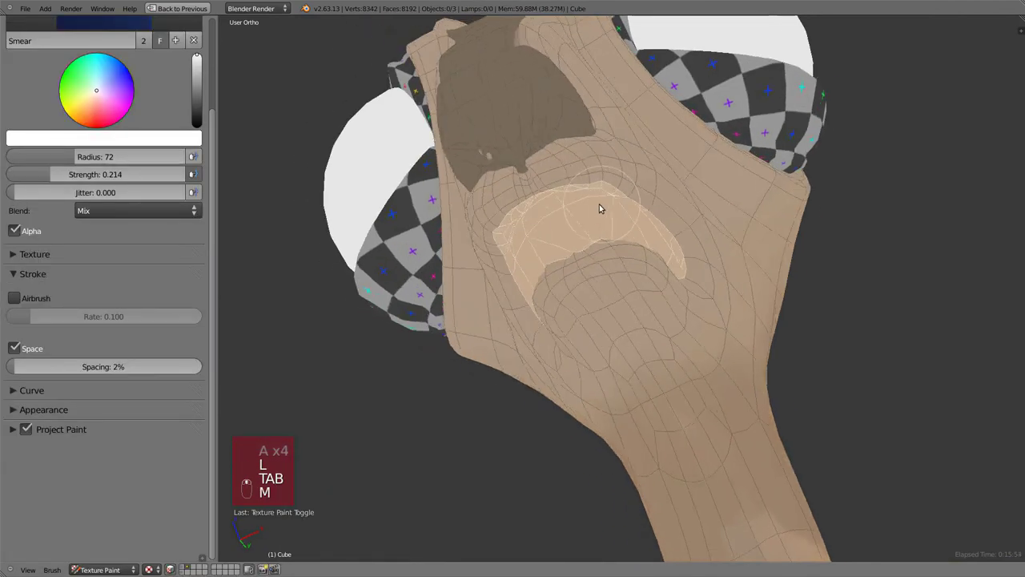
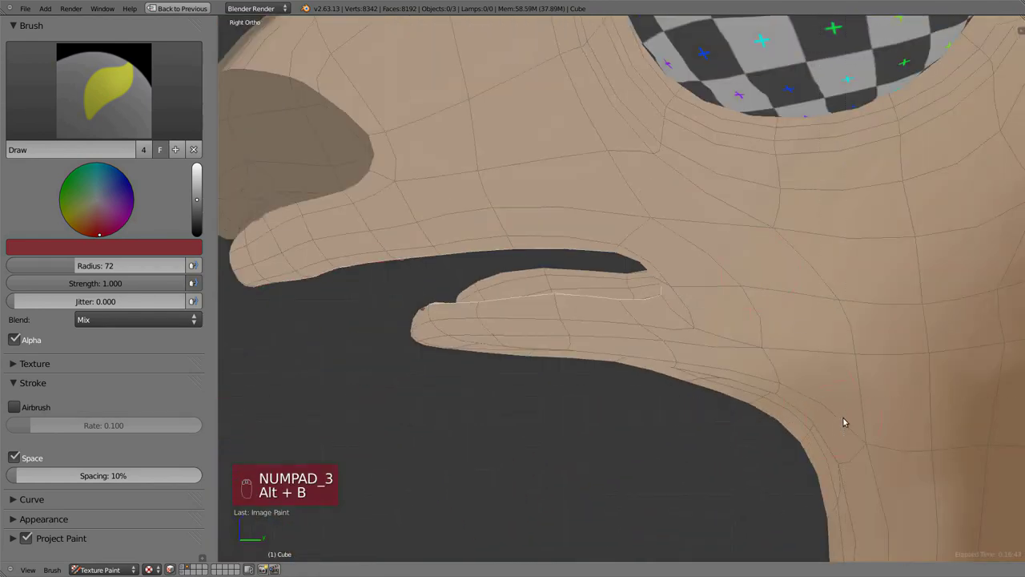
Adjust viewport shading and clip the view to the mouth interior for painting it dark red.
key(z)
key(z)
key(alt+z)
key(alt+b)
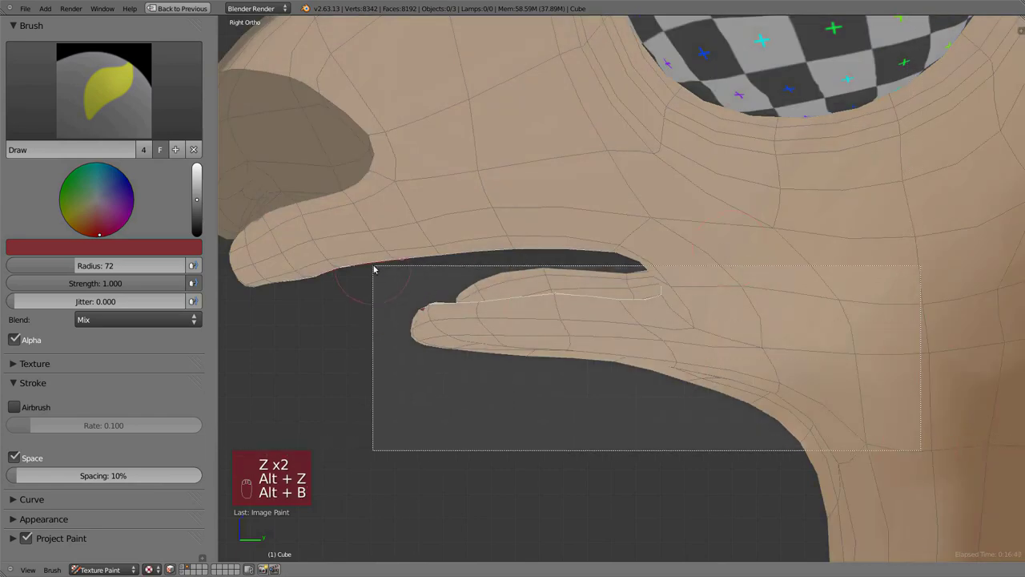
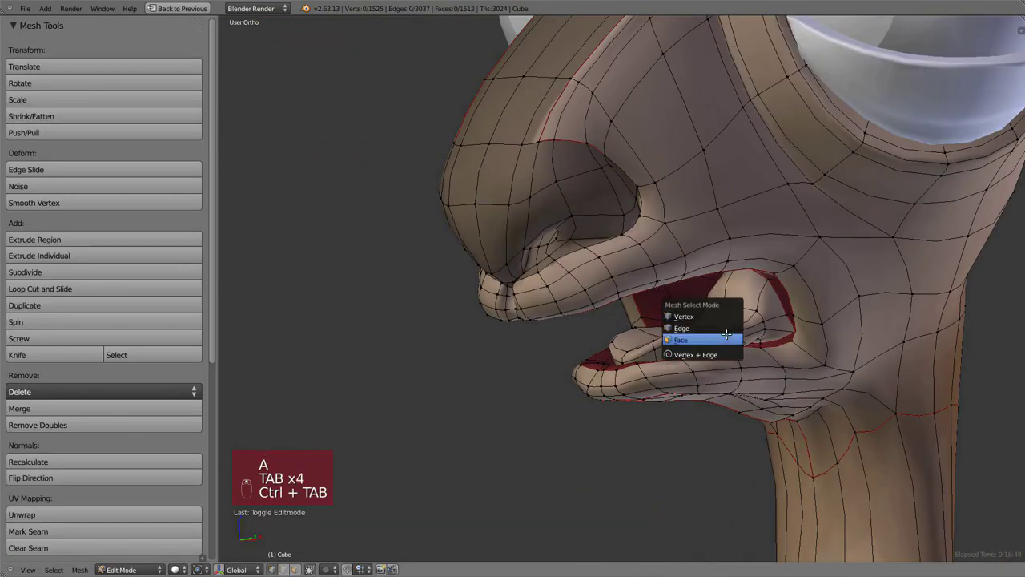
Select the tongue faces, invert the selection and mask so only the tongue is paintable.
key(l)
key(Tab)
key(m)
click(499, 258)
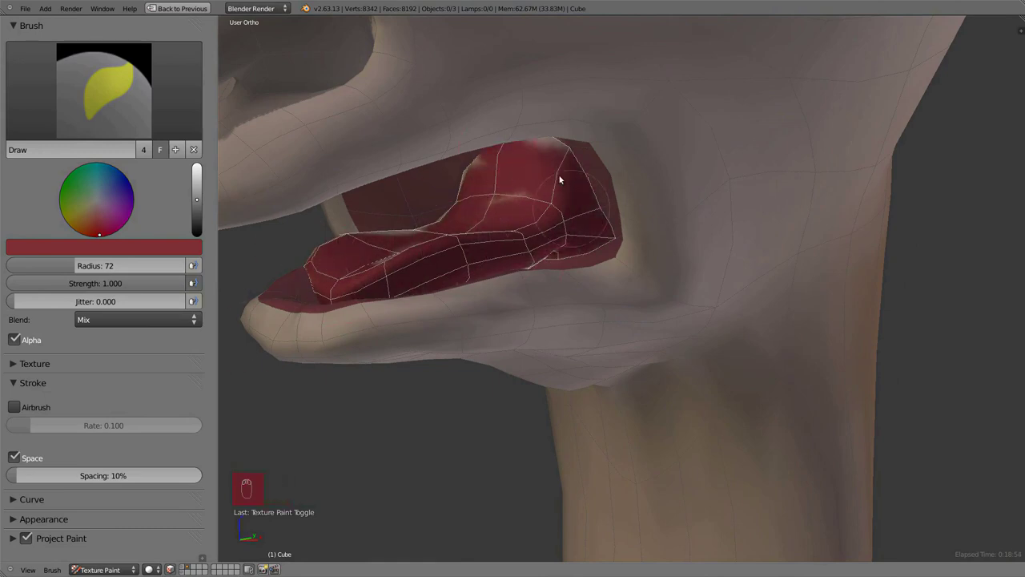
key(KP_3)
key(Tab)
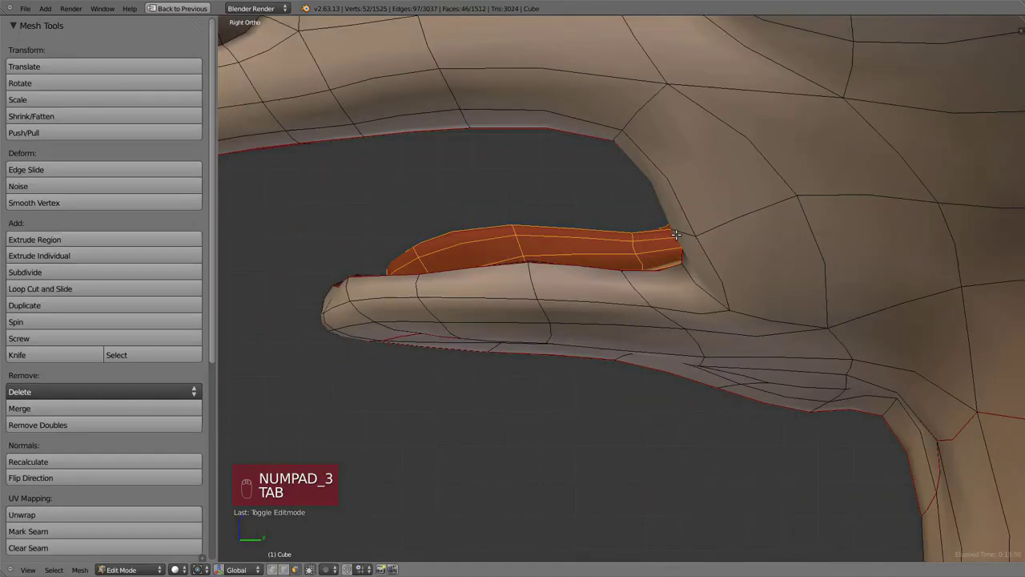
key(ctrl+i)
key(z)
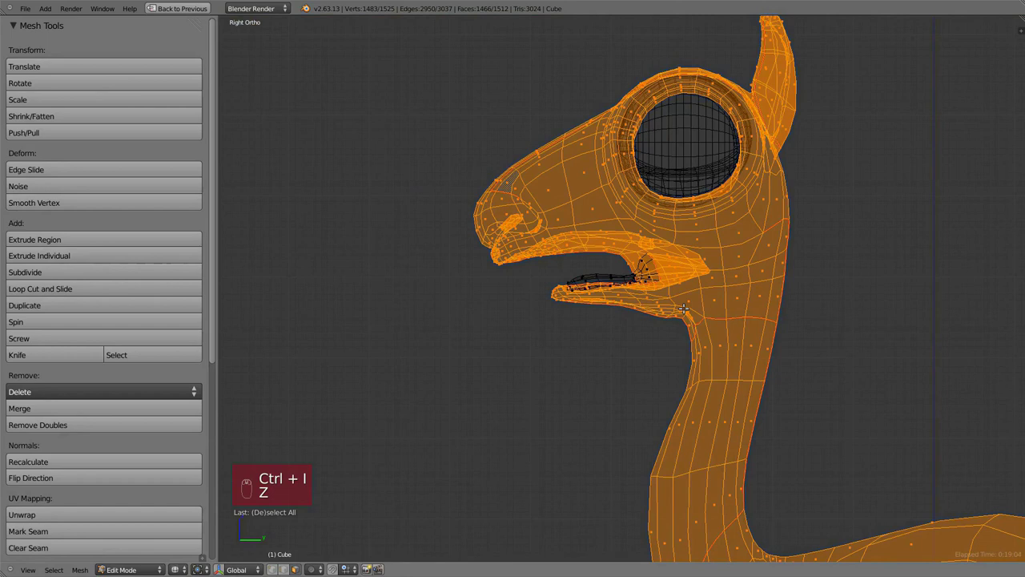
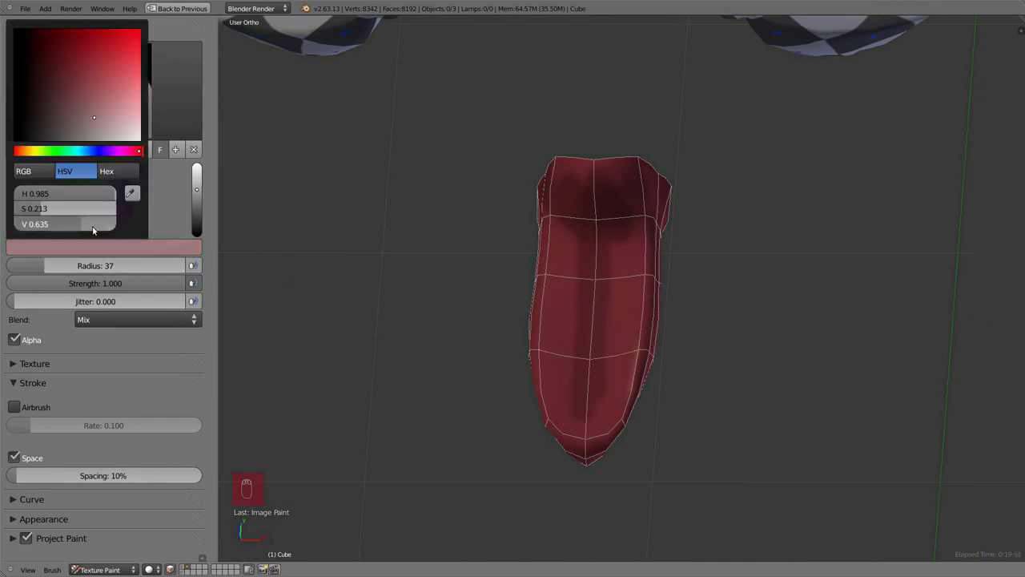
Paint the tongue dark reddish pink (HSV 0.985, 0.213, 0.635) at adjusted strength.
middle_click(585, 281)
key(shift+f)
drag(568, 302, 587, 249)
drag(588, 271, 568, 225)
key(m)
key(KP_3)
Unhide all geometry and clear the selection so the whole llama is back in view.
key(Tab)
key(a)
key(ctrl+i)
key(a)
key(alt+h)
key(a)
key(Tab)
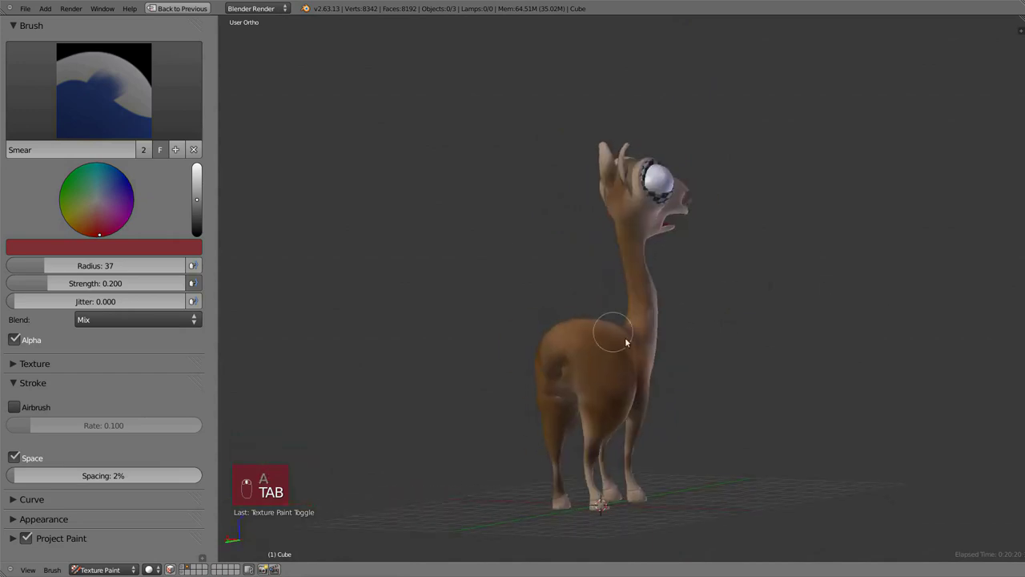
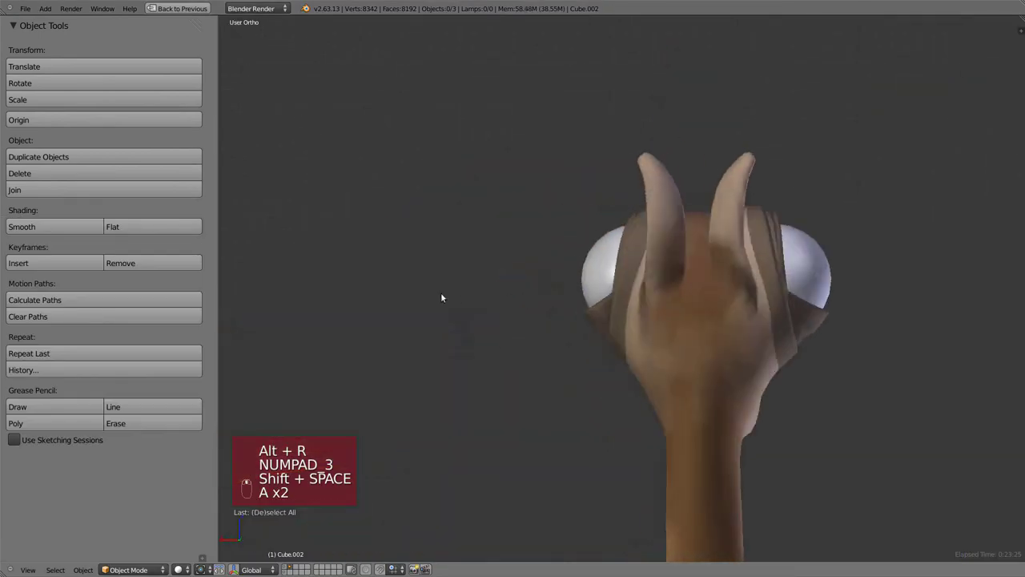
Check the painted llama from the front and camera views and save the file.
key(KP_1)
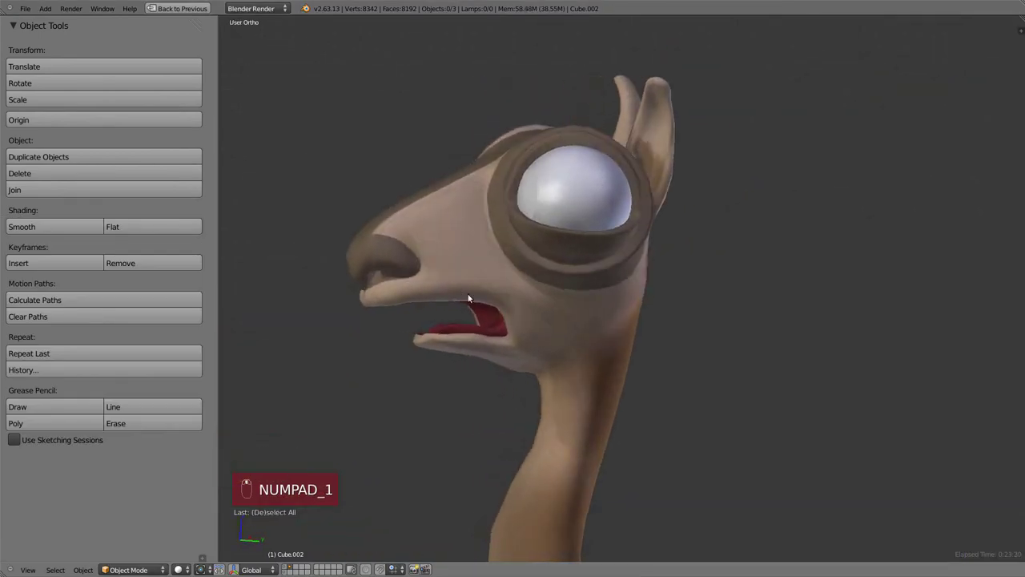
key(KP_0)
drag(286, 567, 699, 301)
key(ctrl+w)
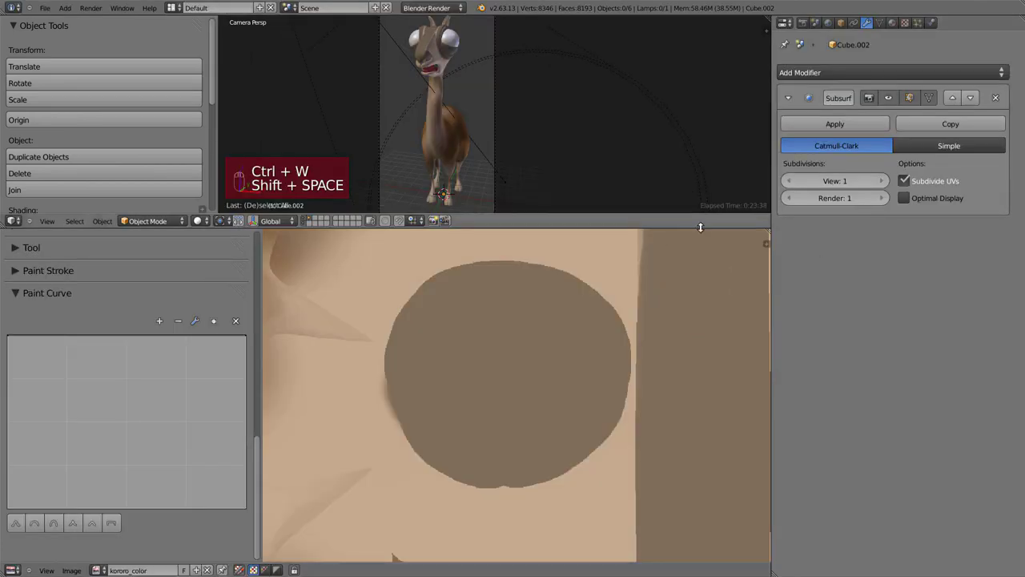
Save, restore the full layout and bring up the Texture properties for Texture.001.
key(ctrl+w)
key(shift+space)
drag(903, 21, 981, 306)
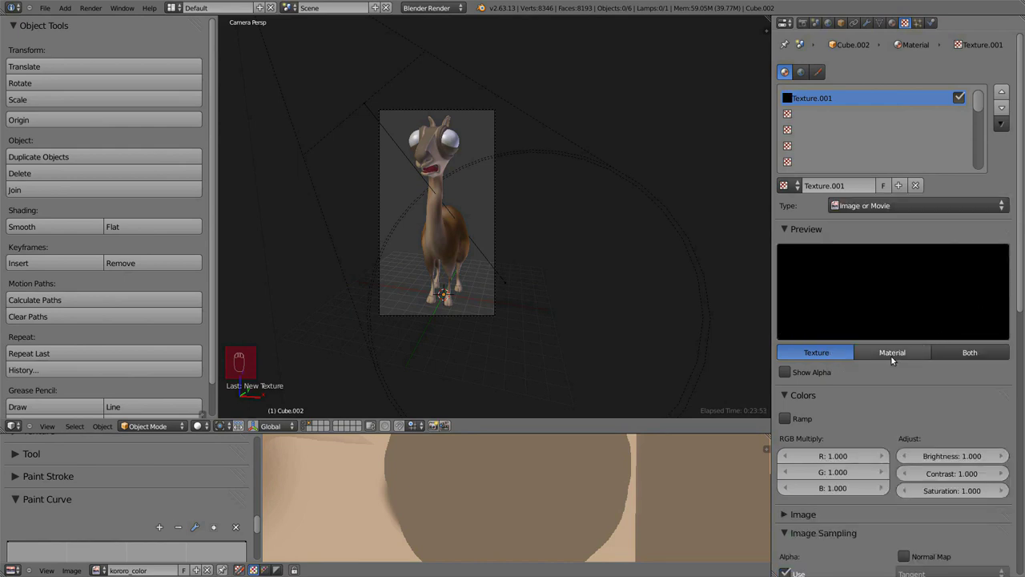
drag(954, 350, 901, 417)
drag(900, 416, 873, 345)
Set type Image or Movie with preview Both and choose the painted llama image.
key(a)
key(a)
key(a)
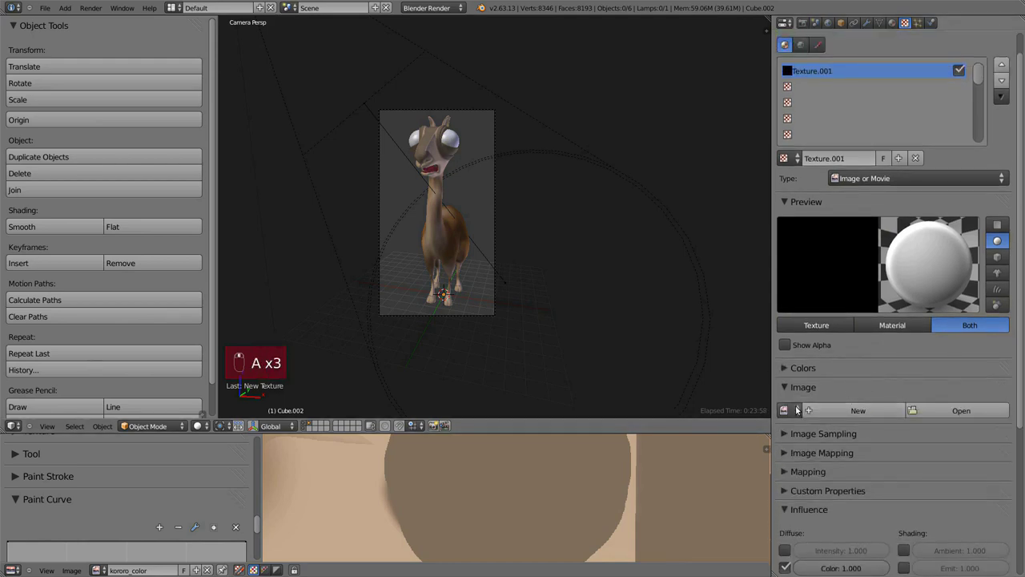
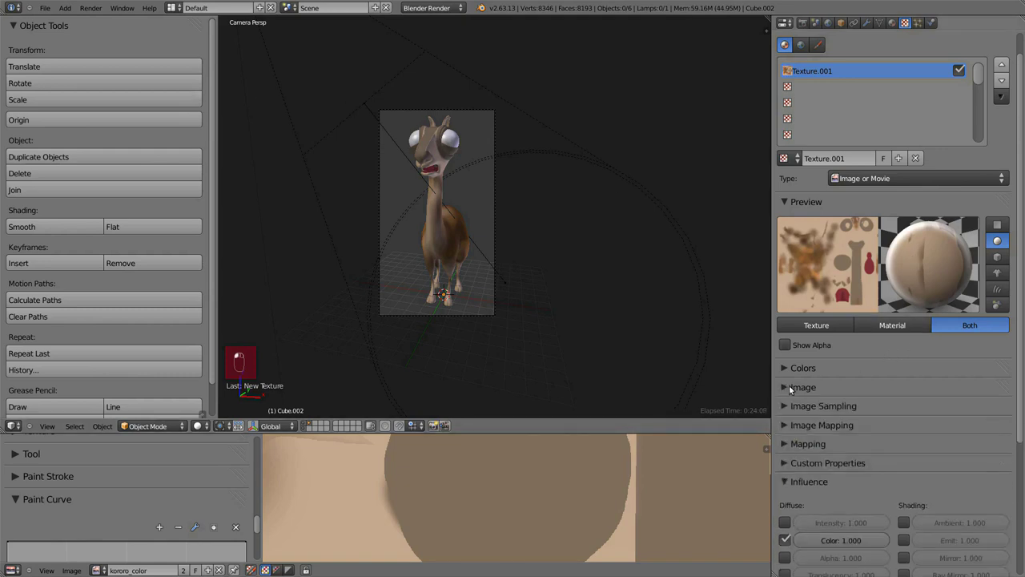
drag(834, 423, 868, 342)
drag(780, 325, 868, 279)
drag(906, 360, 707, 326)
key(KP_3)
drag(630, 312, 597, 288)
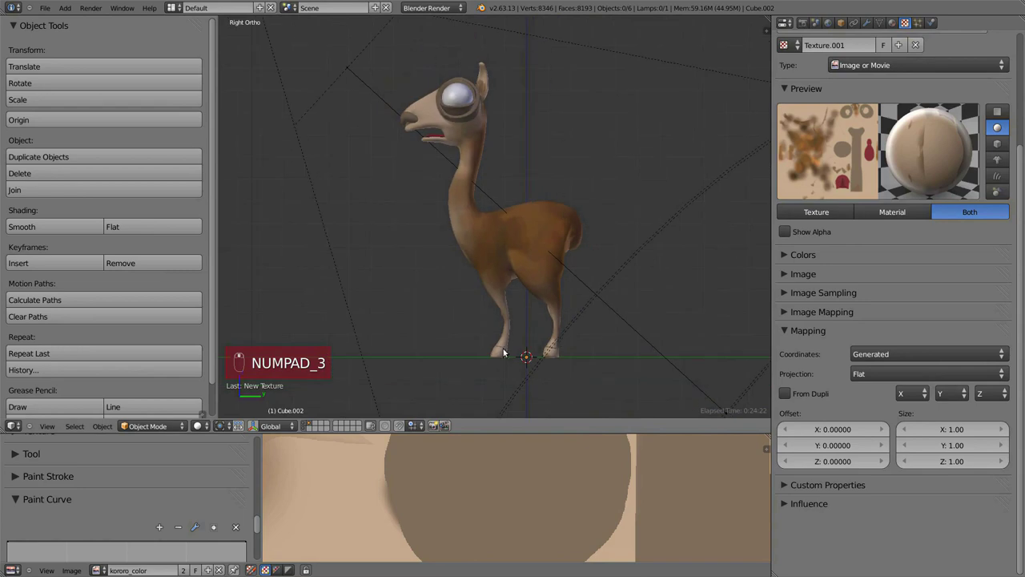
Change Mapping coordinates from Generated to UV and check front and camera views.
right_click(908, 358)
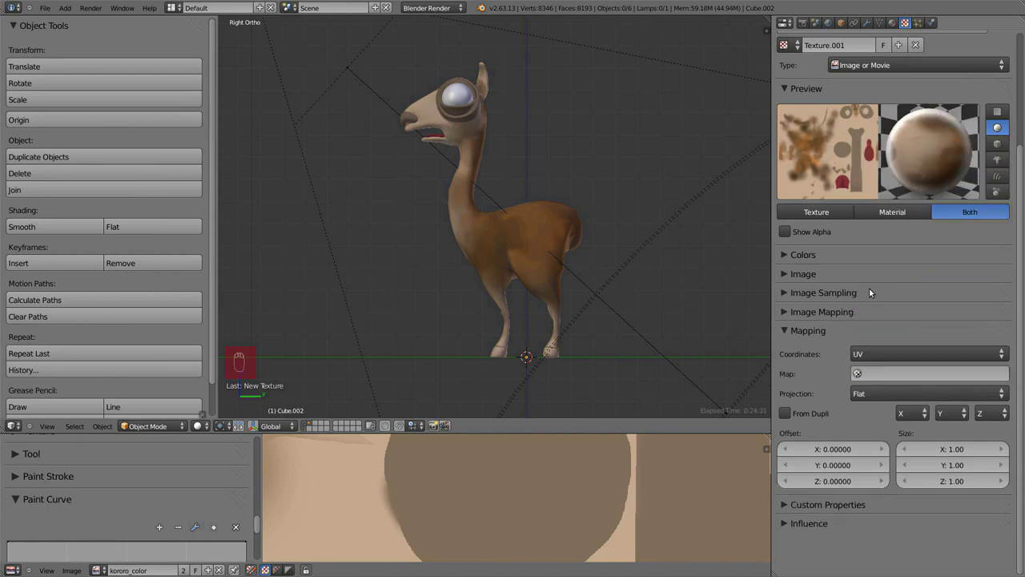
key(KP_1)
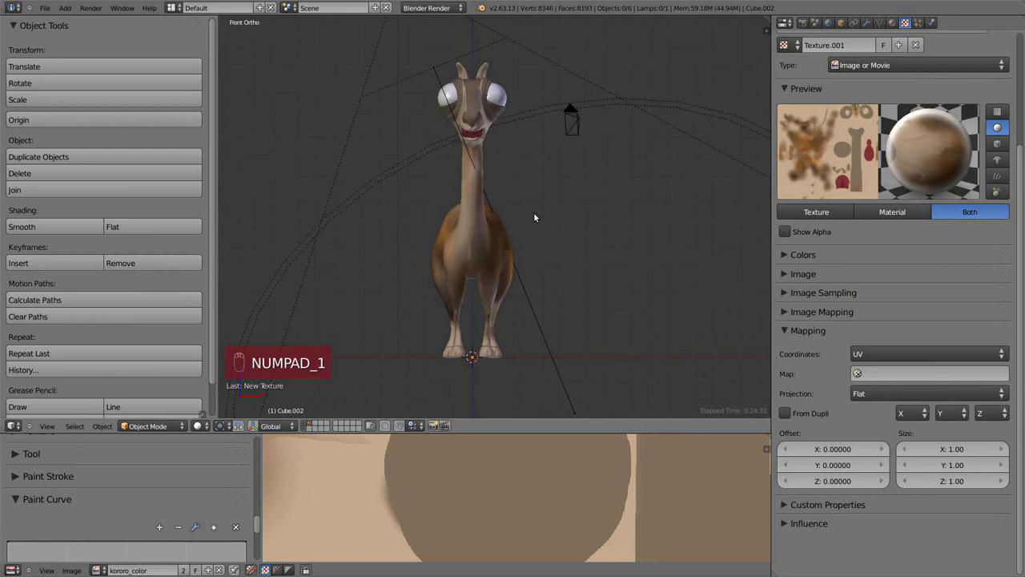
key(KP_0)
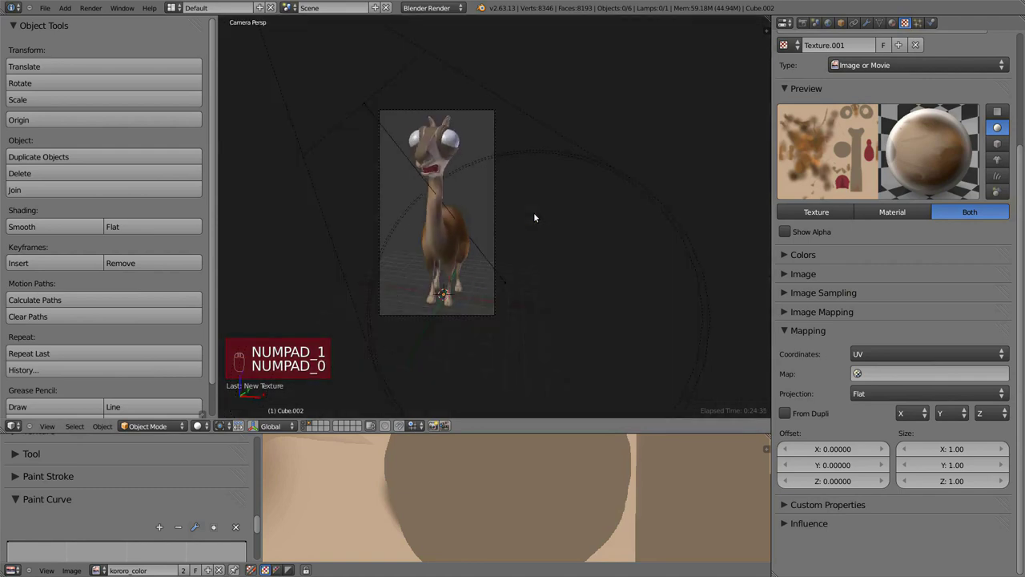
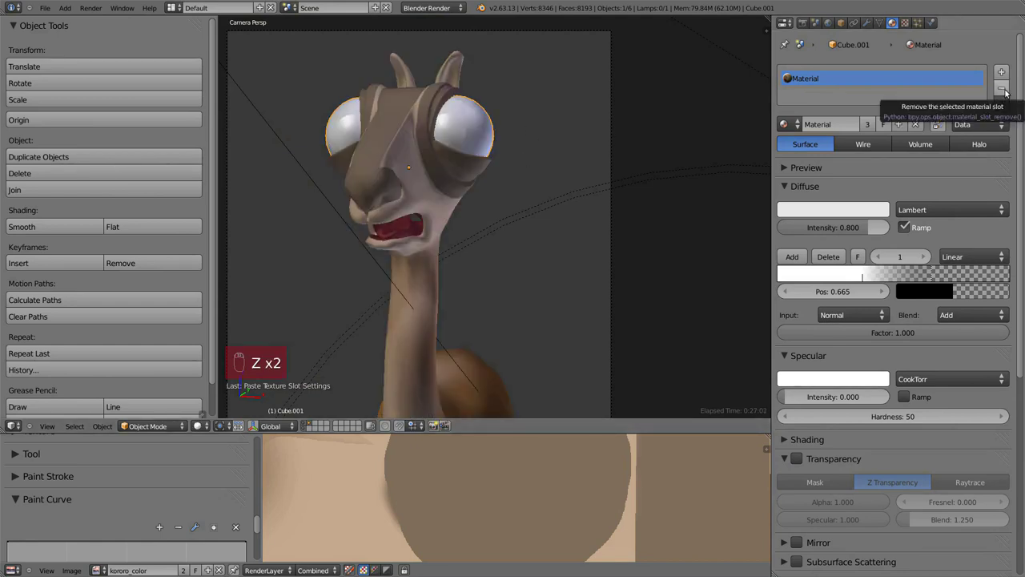
Select the eye object and choose the kororo_eyes_pupil slot in Material properties.
drag(874, 125, 997, 98)
drag(1008, 79, 917, 159)
drag(917, 159, 720, 87)
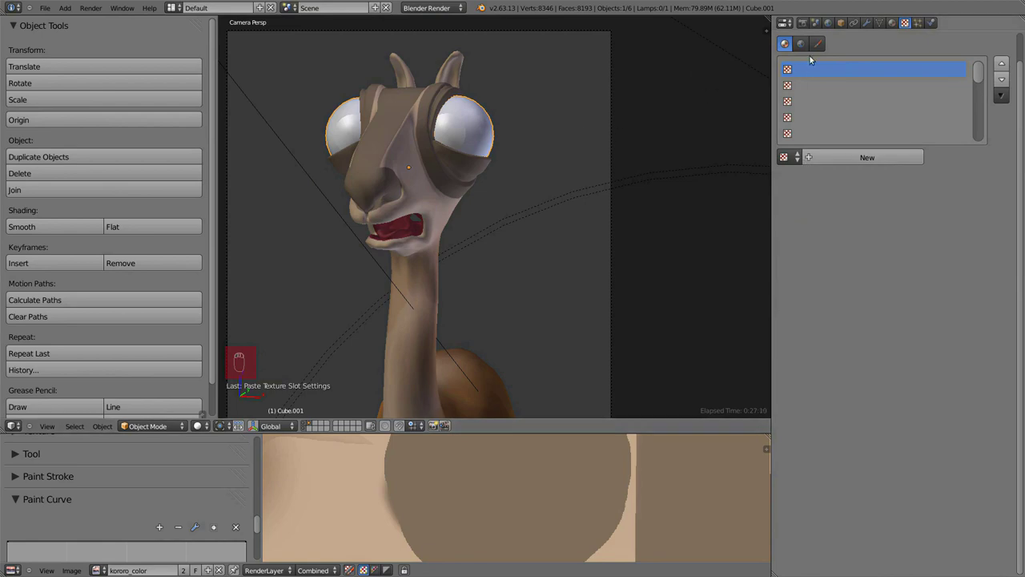
drag(897, 19, 474, 138)
key(Tab)
key(Tab)
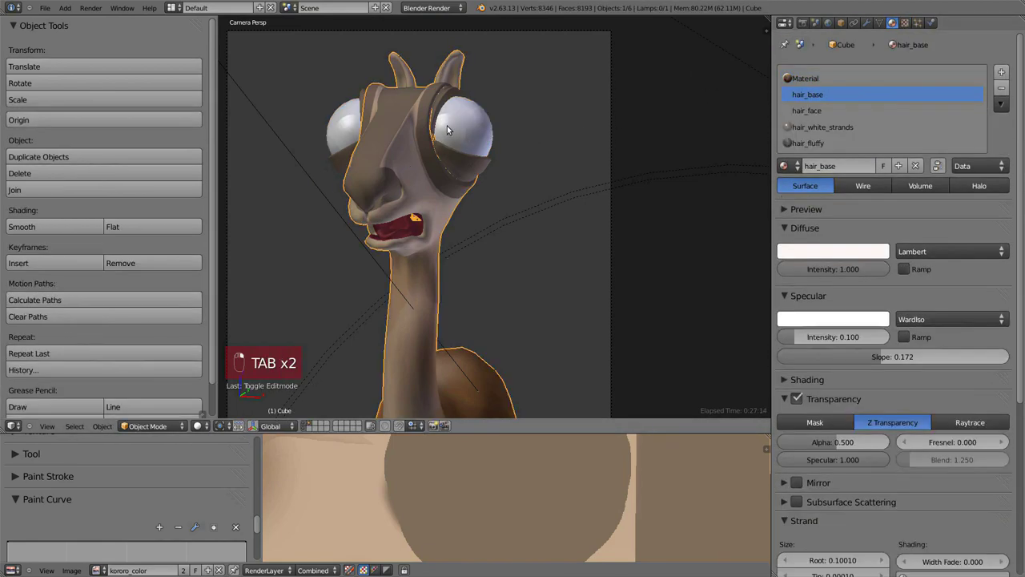
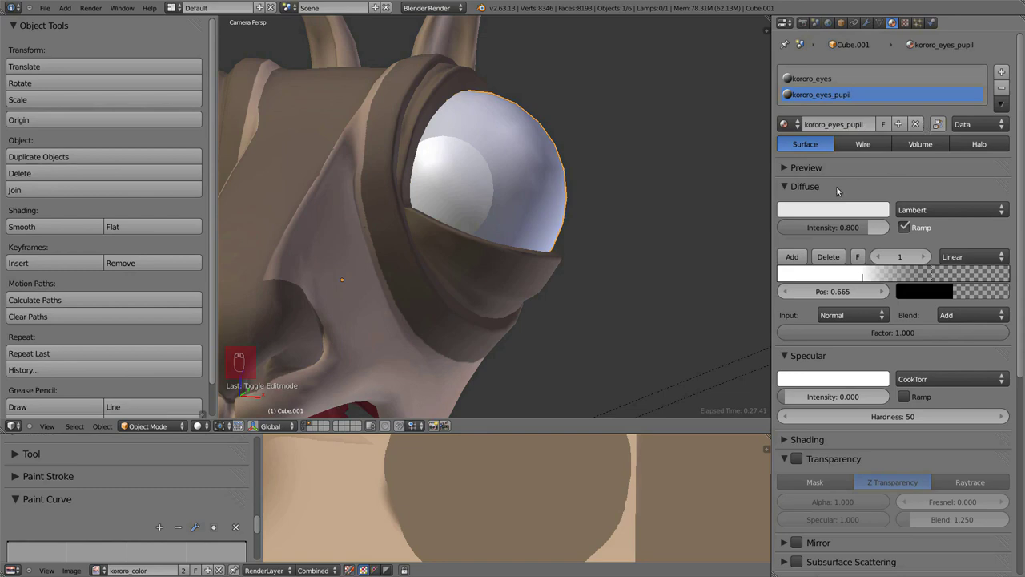
Rename the pupil material to kororo_eyes_iris and give it a blue-grey diffuse colour.
click(853, 128)
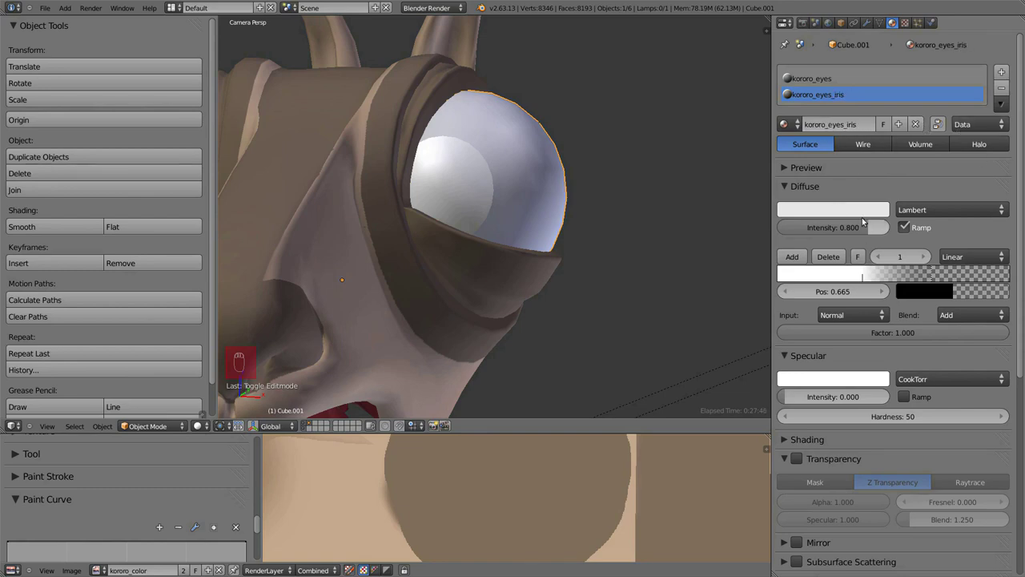
drag(866, 208, 816, 298)
key(Tab)
key(Tab)
drag(573, 290, 842, 386)
click(843, 414)
Set the diffuse ramp factor to 0.300, preview-render, and save the file.
key(a)
key(a)
key(a)
key(a)
drag(890, 443, 531, 192)
drag(546, 316, 587, 240)
key(shift+b)
key(ctrl+w)
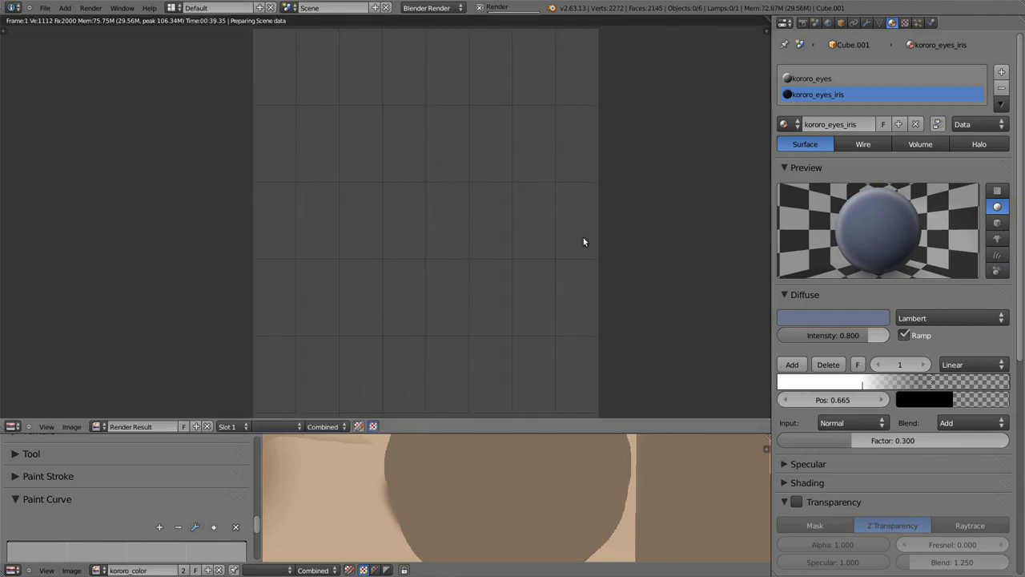
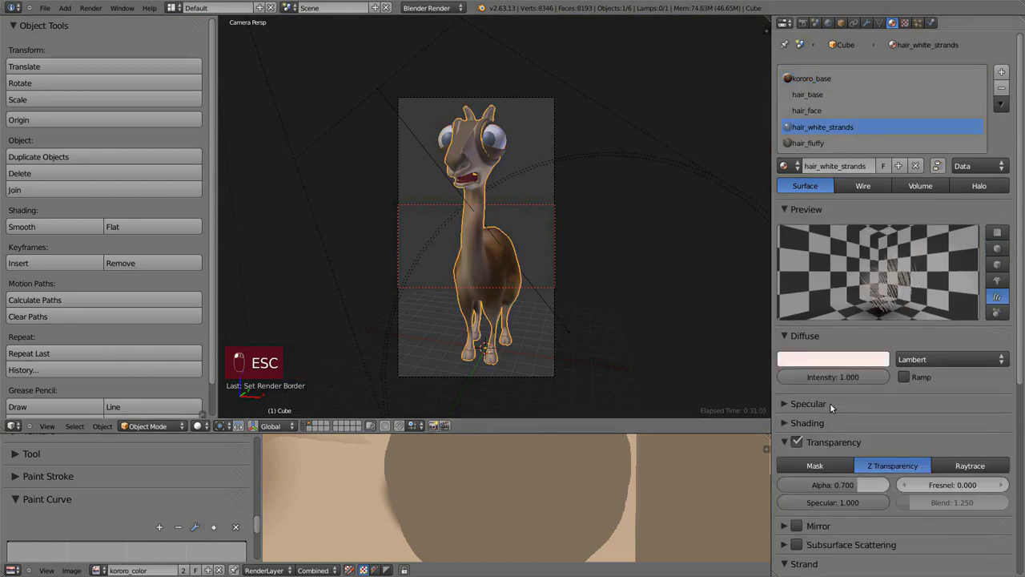
Lower hair_white_strands diffuse and specular intensities, steepen the specular slope, and render a test frame.
key(a)
drag(871, 427, 857, 395)
drag(880, 390, 884, 337)
drag(856, 324, 567, 223)
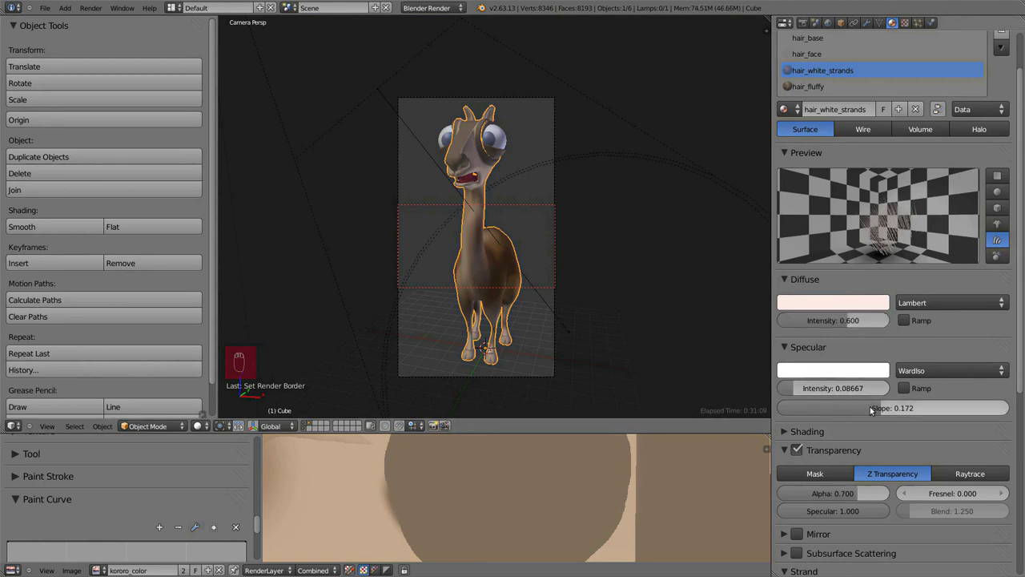
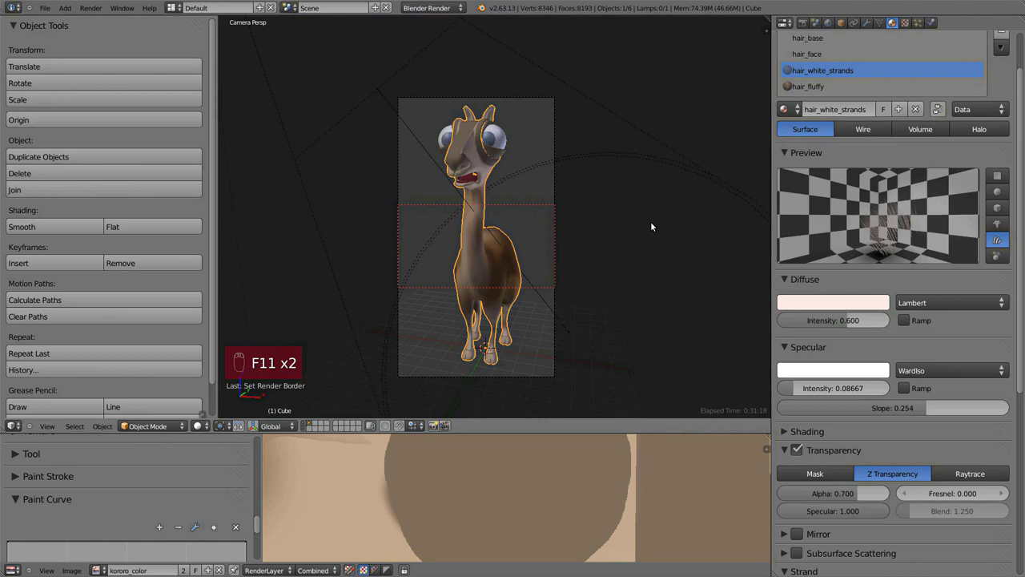
key(ctrl+w)
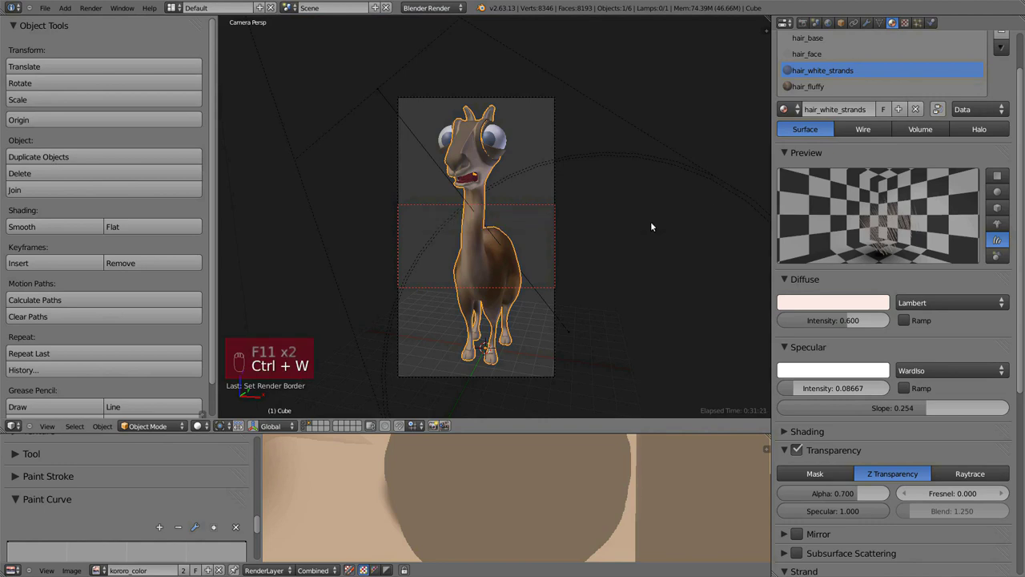